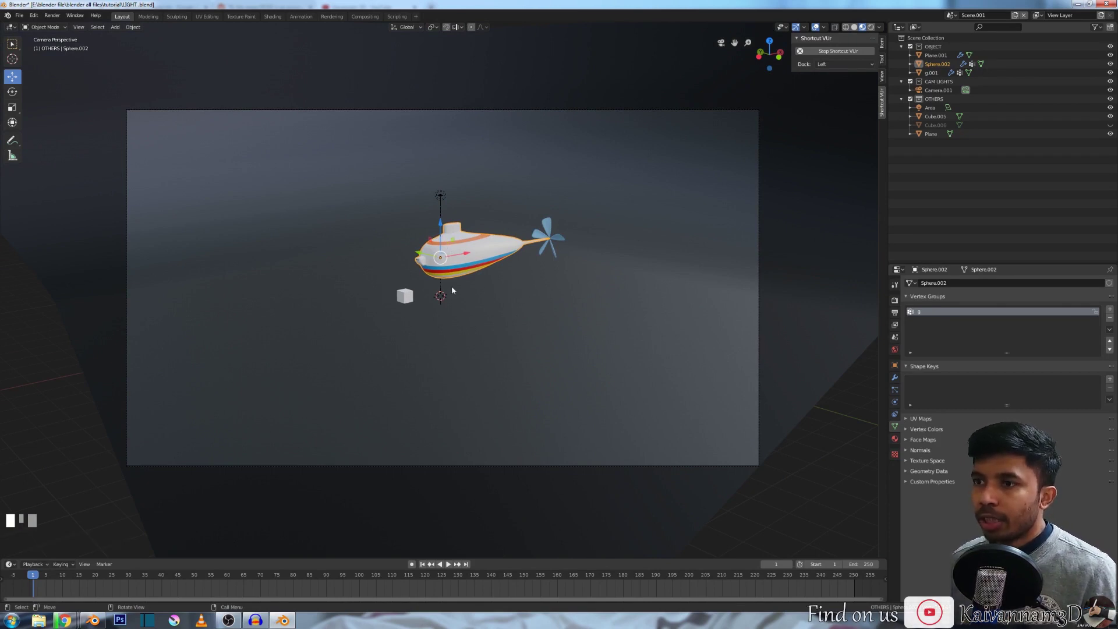
Step: Show Render Properties and browse the render engine list, leaving Eevee selected
{"action": "scroll", "scroll_direction": "down", "scroll_amount": 3}
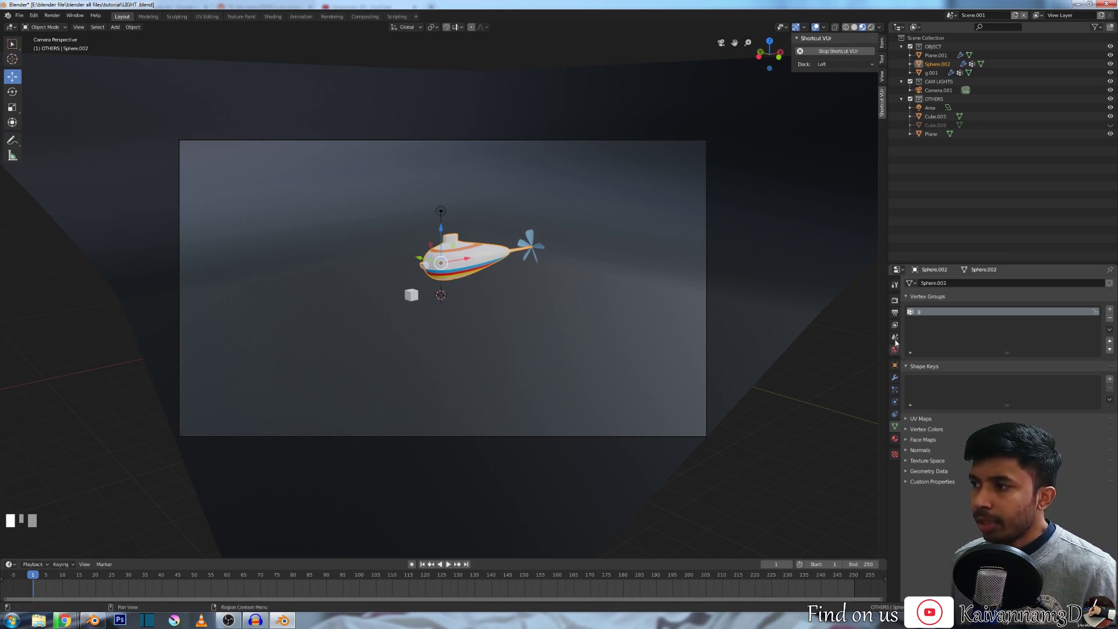
{"action": "left_click", "coordinate": [895, 305]}
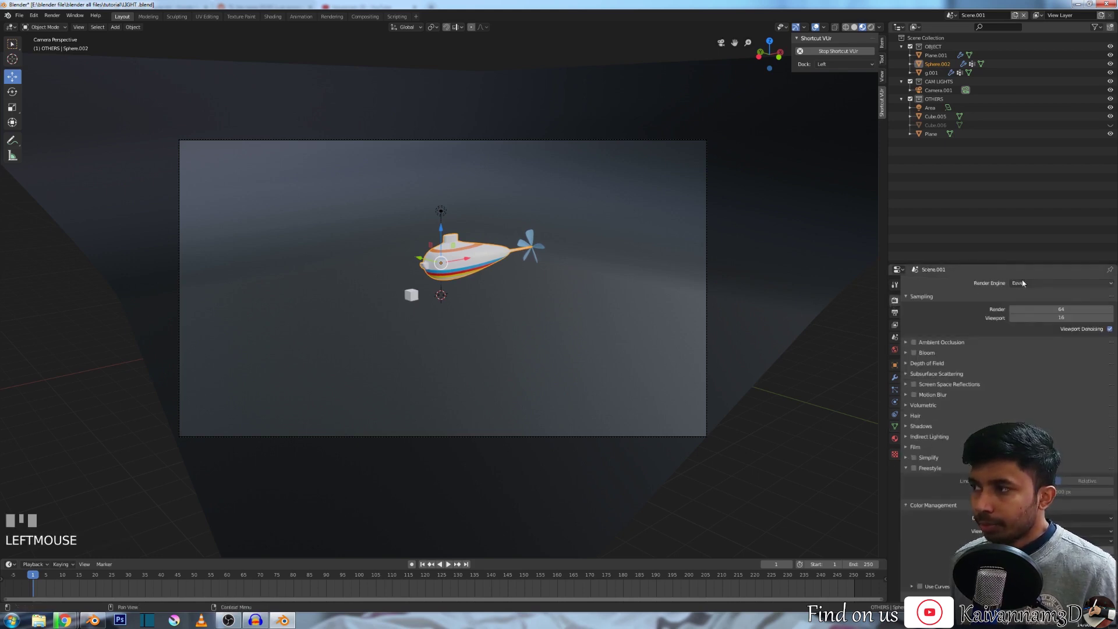
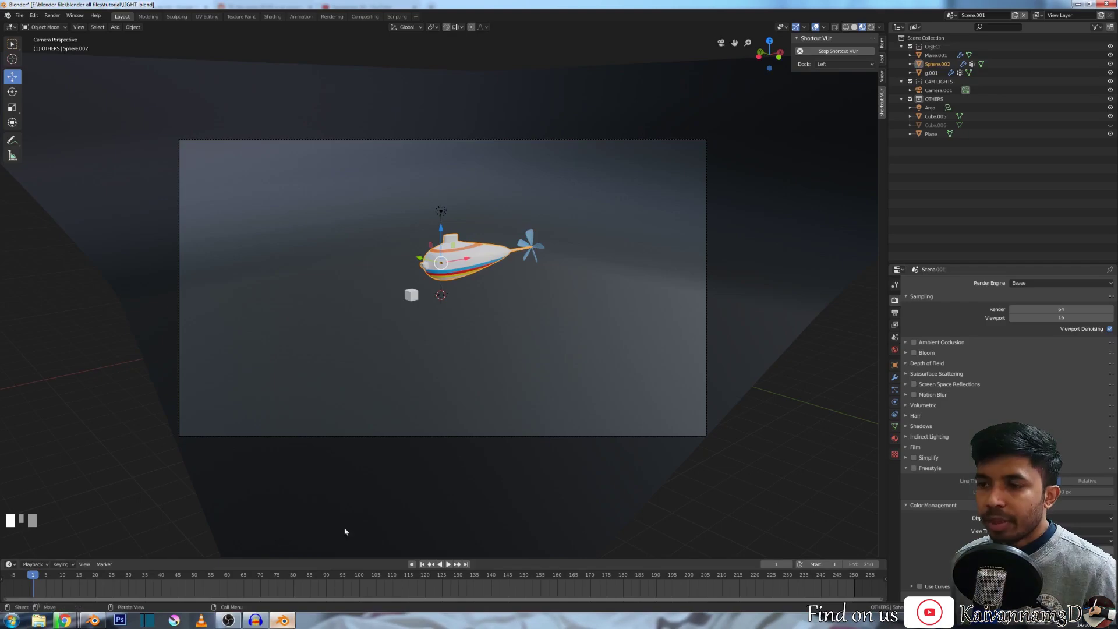
{"action": "left_click", "coordinate": [1025, 287]}
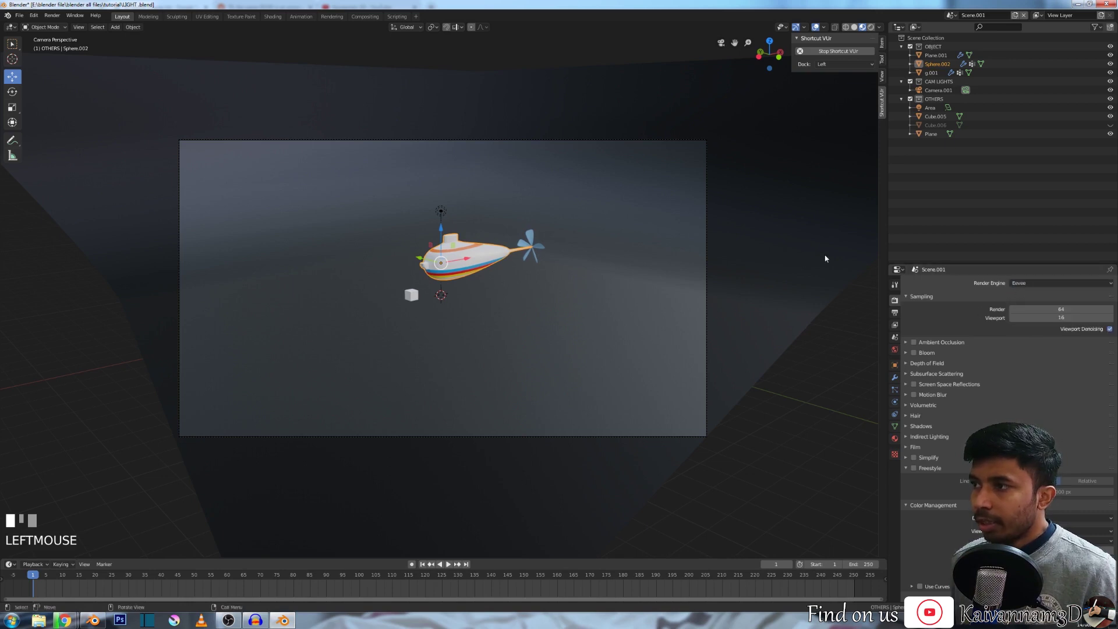
{"action": "left_click", "coordinate": [1022, 283]}
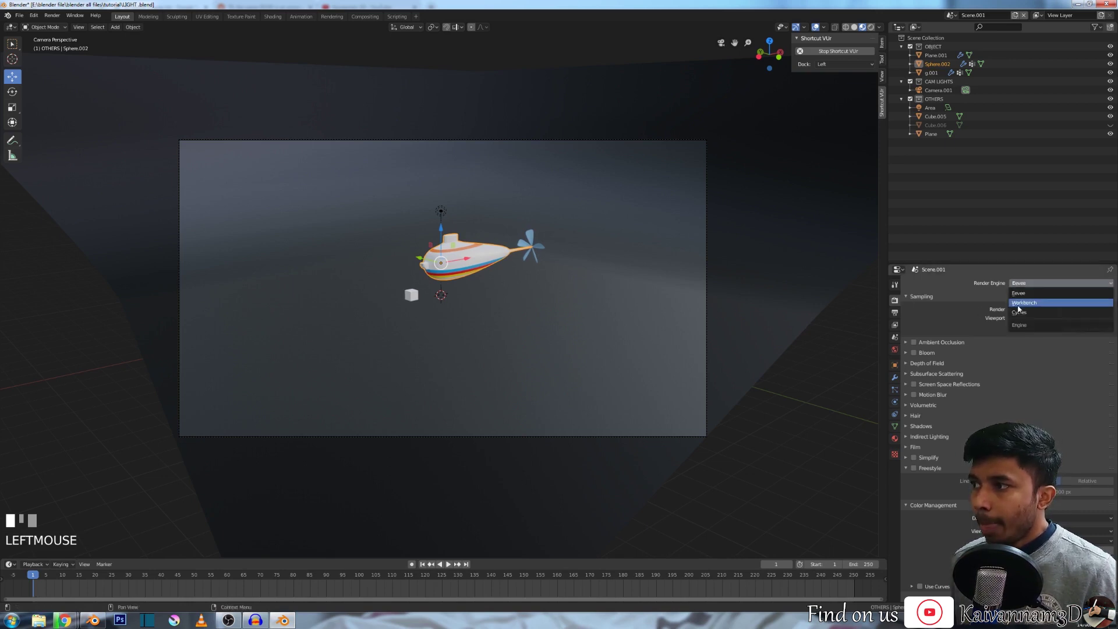
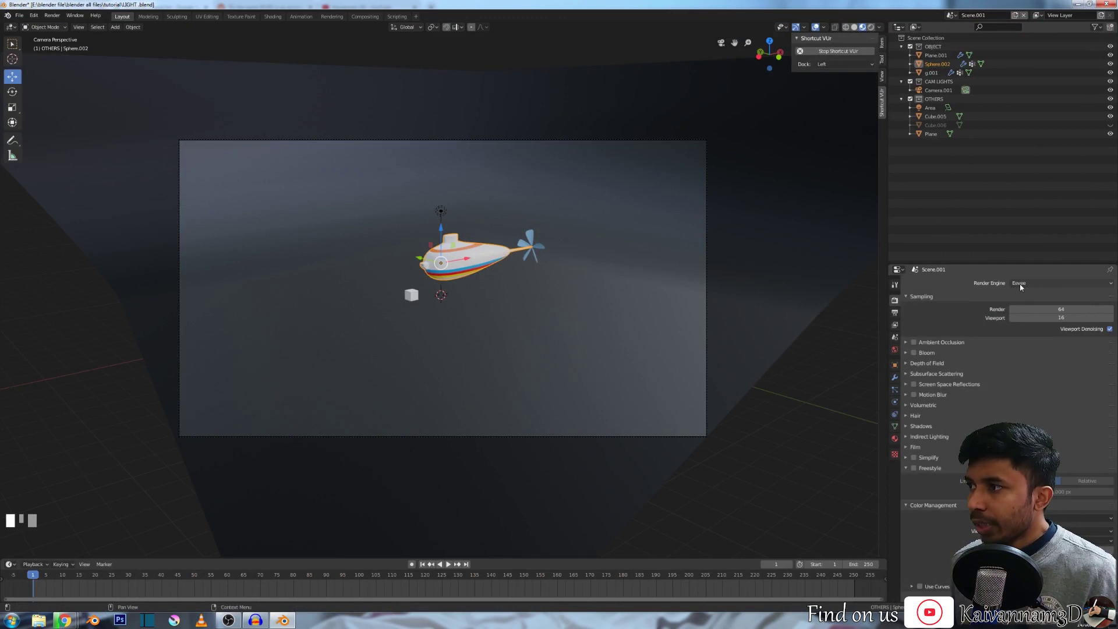
Step: Select the Area light in the Outliner and show its light data (100 W, square shape)
{"action": "left_click_drag", "start_coordinate": [1023, 286], "coordinate": [1030, 296]}
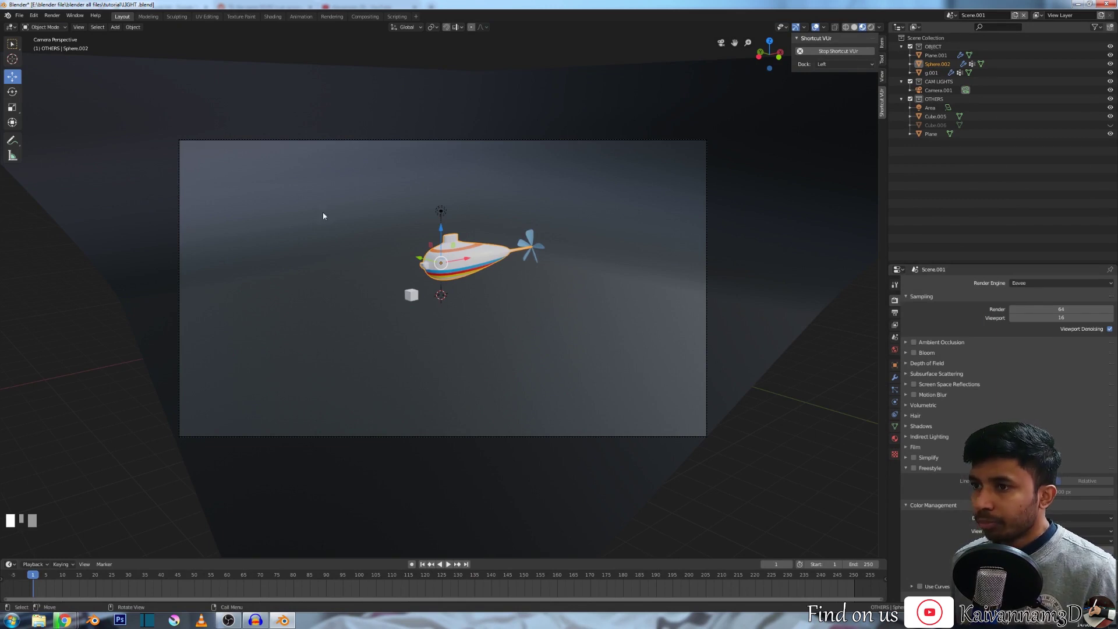
{"action": "scroll", "scroll_direction": "down", "scroll_amount": 3}
{"action": "scroll", "scroll_direction": "down", "scroll_amount": 3}
{"action": "scroll", "scroll_direction": "up", "scroll_amount": 3}
{"action": "left_click_drag", "start_coordinate": [504, 243], "coordinate": [442, 195]}
{"action": "scroll", "scroll_direction": "up", "scroll_amount": 3}
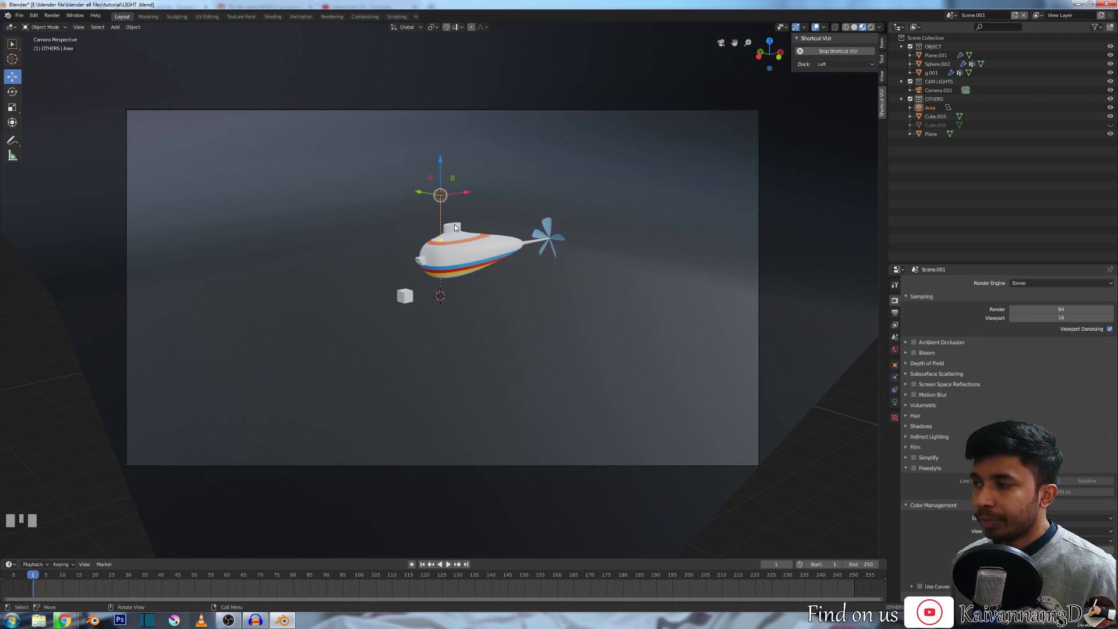
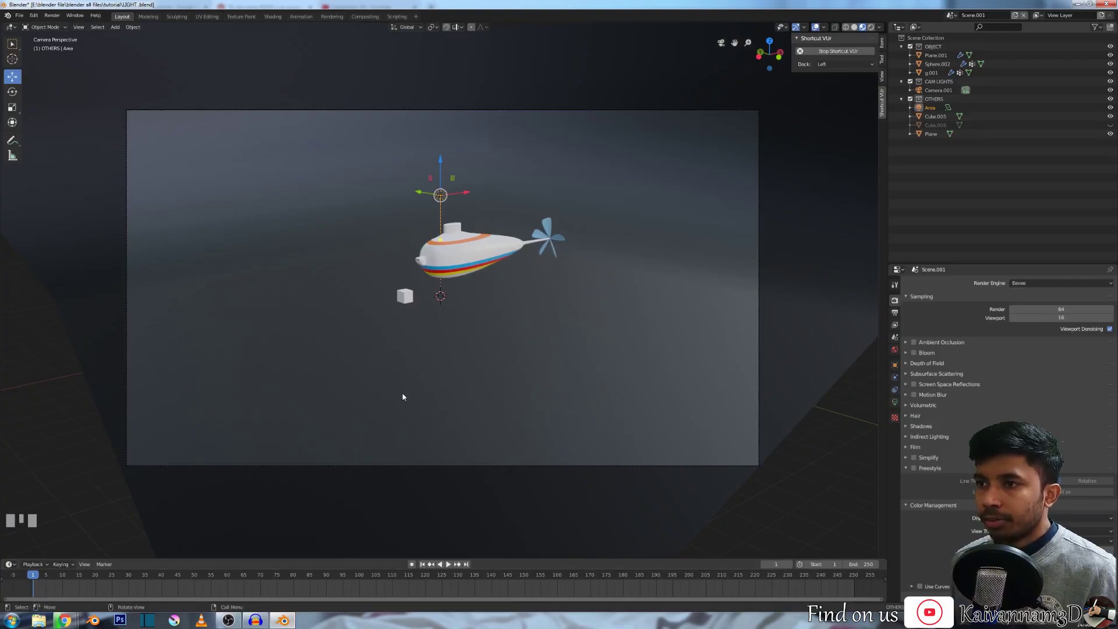
{"action": "scroll", "scroll_direction": "down", "scroll_amount": 3}
{"action": "left_click_drag", "start_coordinate": [452, 256], "coordinate": [897, 404]}
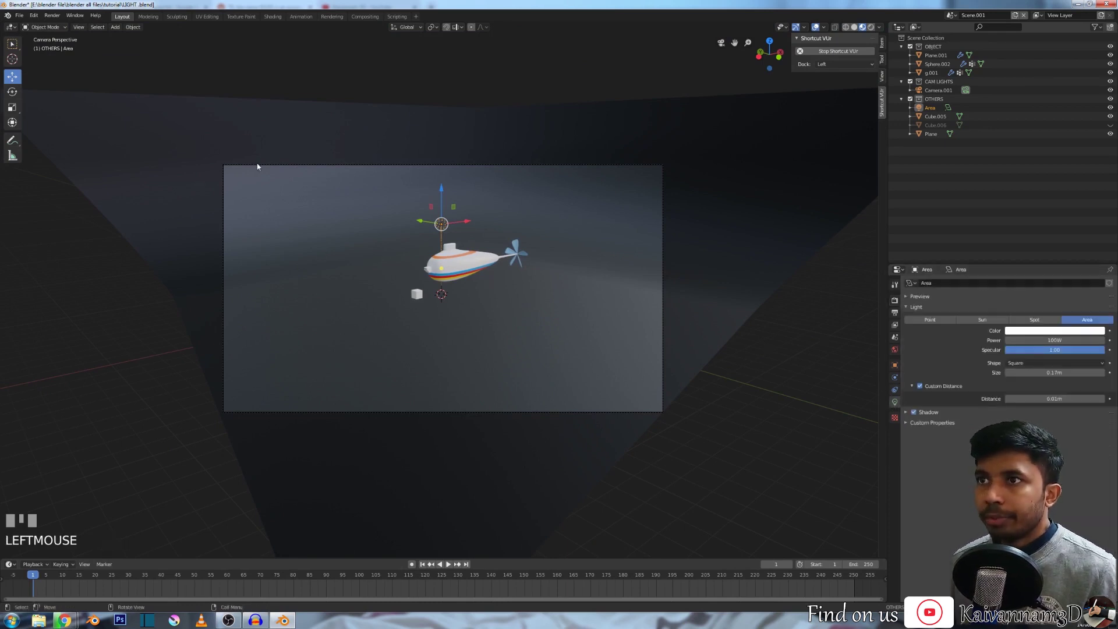
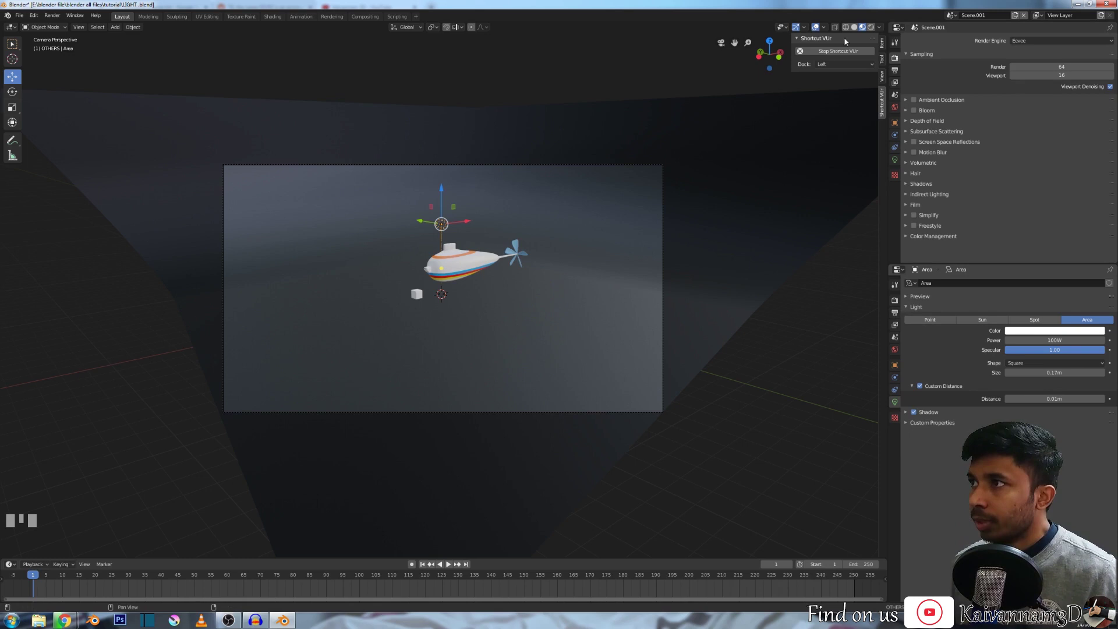
Step: Switch the viewport between Solid and Rendered shading to preview the black scene
{"action": "left_click", "coordinate": [857, 30]}
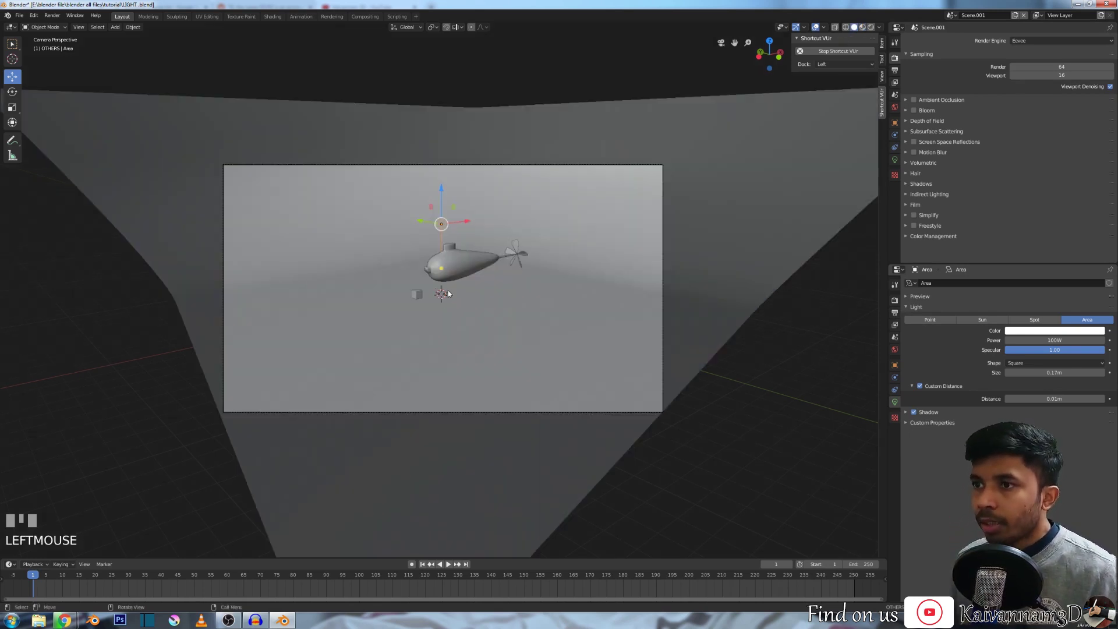
{"action": "scroll", "scroll_direction": "up", "scroll_amount": 3}
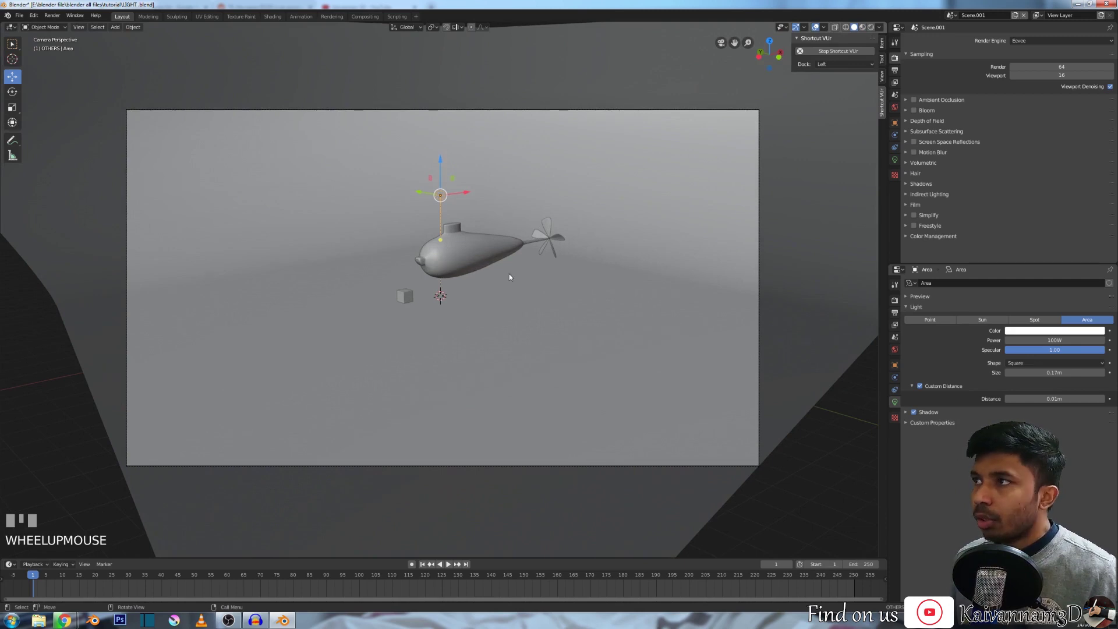
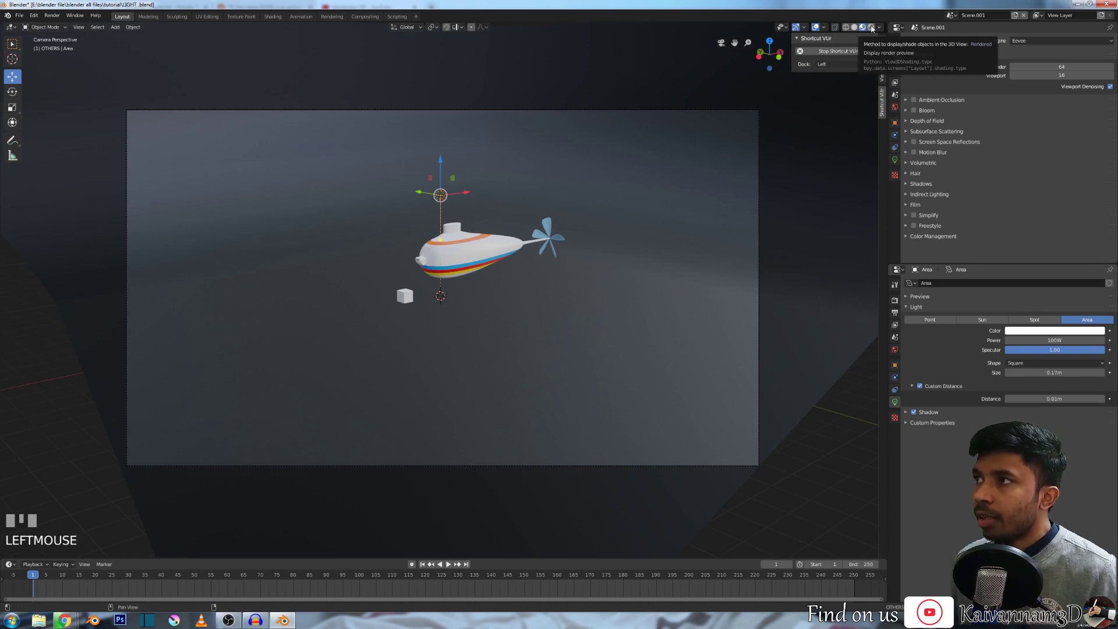
Step: Delete the Area light from the scene, leaving the rendered view black
{"action": "left_click", "coordinate": [874, 27]}
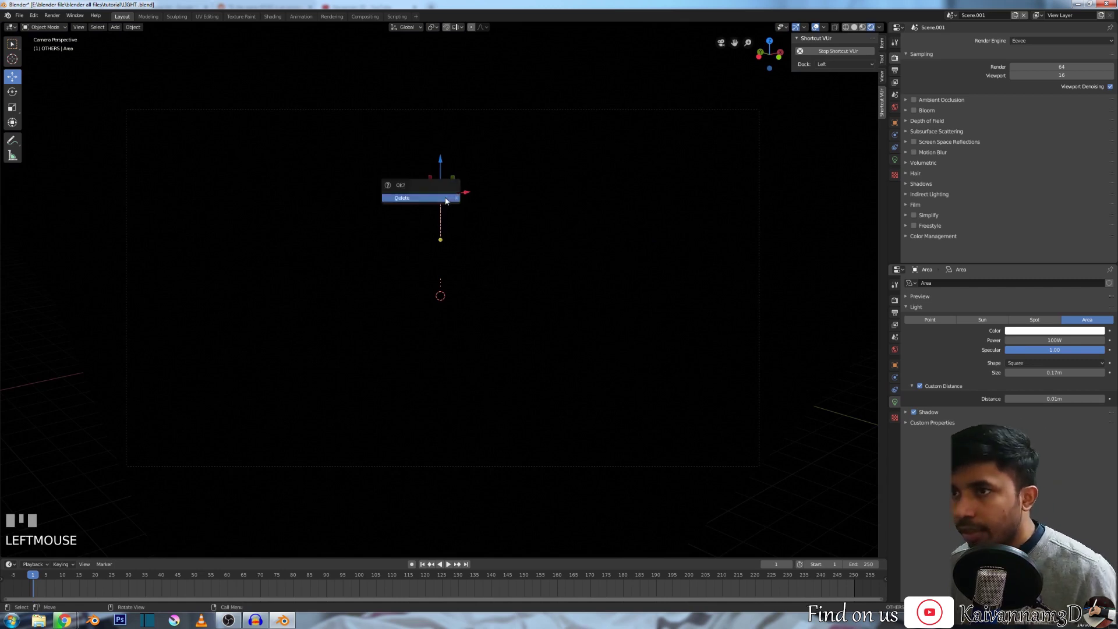
{"action": "key", "text": "x"}
{"action": "scroll", "scroll_direction": "up", "scroll_amount": 3}
{"action": "scroll", "scroll_direction": "down", "scroll_amount": 3}
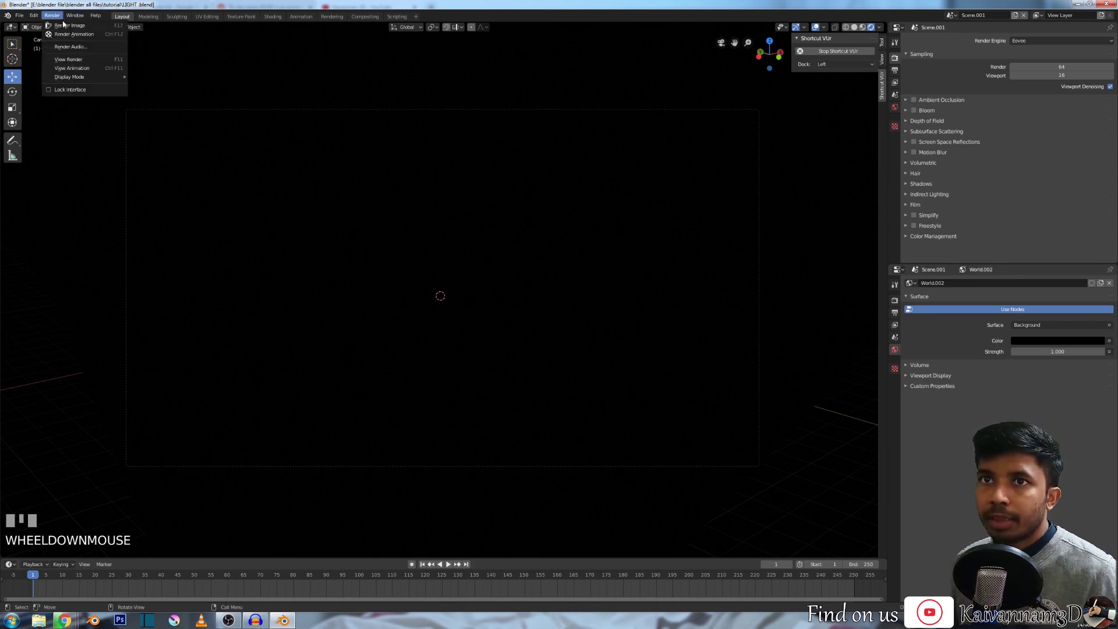
Step: Expand the OTHERS collection and show the World's black background colour
{"action": "left_click_drag", "start_coordinate": [415, 196], "coordinate": [835, 327]}
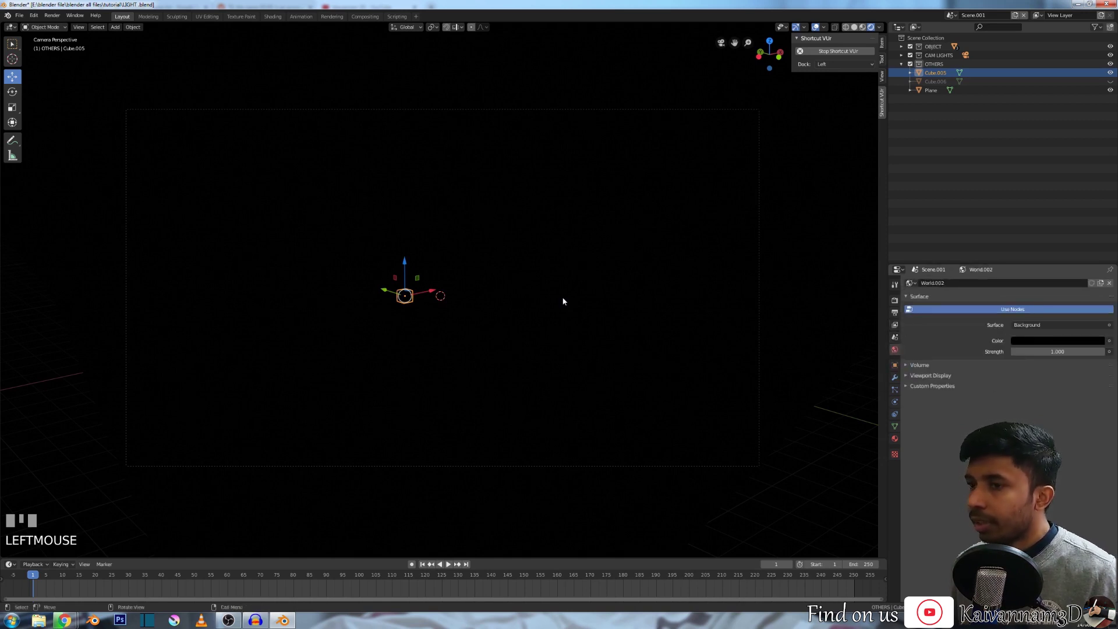
{"action": "scroll", "scroll_direction": "down", "scroll_amount": 3}
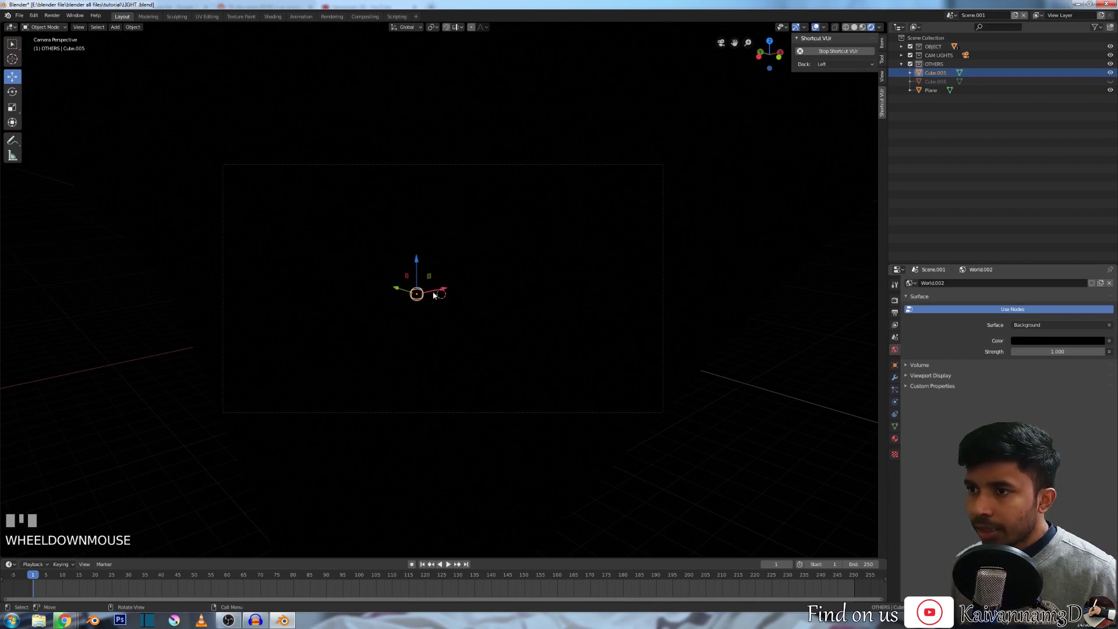
Step: Set the world background colour to a dark grey that softly lights the submarine
{"action": "scroll", "scroll_direction": "up", "scroll_amount": 3}
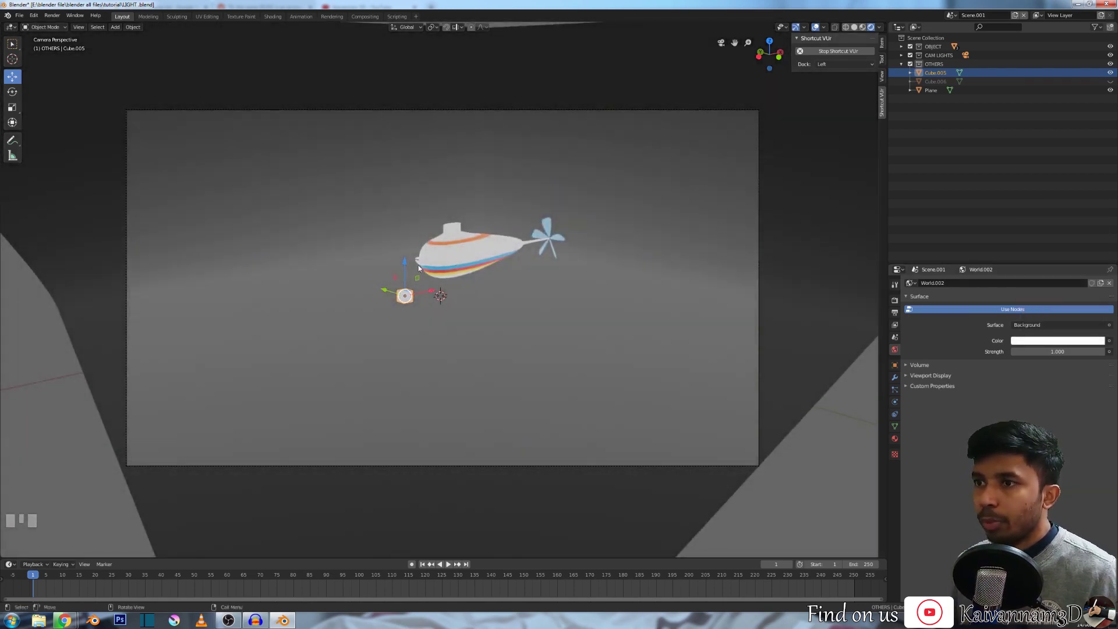
{"action": "scroll", "scroll_direction": "down", "scroll_amount": 3}
{"action": "scroll", "scroll_direction": "up", "scroll_amount": 3}
{"action": "scroll", "scroll_direction": "down", "scroll_amount": 3}
{"action": "scroll", "scroll_direction": "down", "scroll_amount": 3}
{"action": "scroll", "scroll_direction": "up", "scroll_amount": 3}
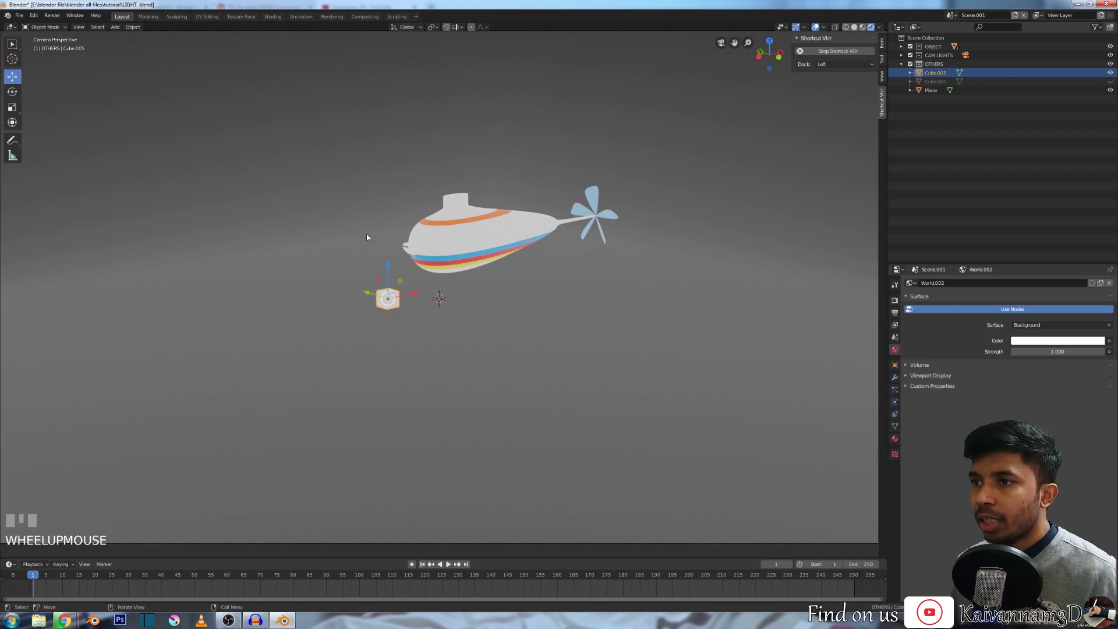
{"action": "scroll", "scroll_direction": "down", "scroll_amount": 3}
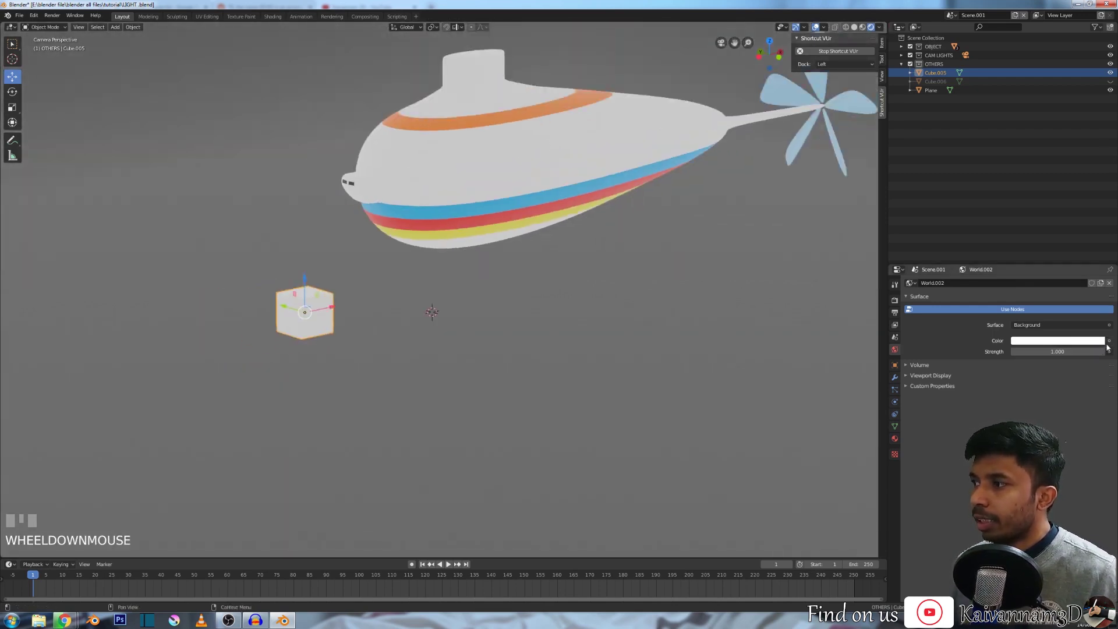
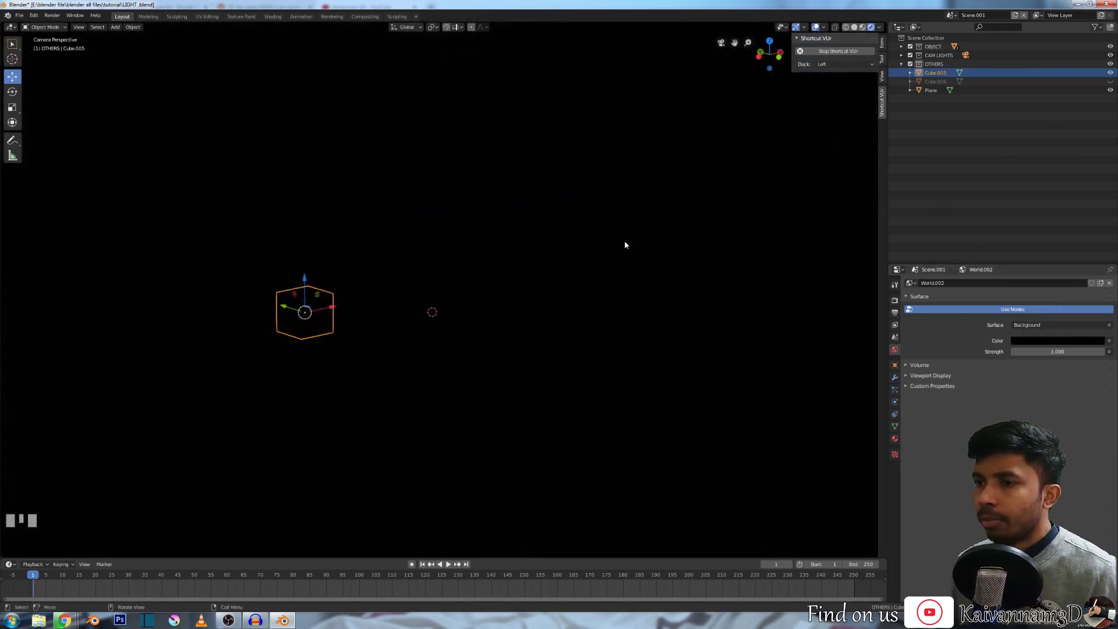
Step: Switch to the Modeling workspace and look through the camera at the dark scene
{"action": "scroll", "scroll_direction": "down", "scroll_amount": 3}
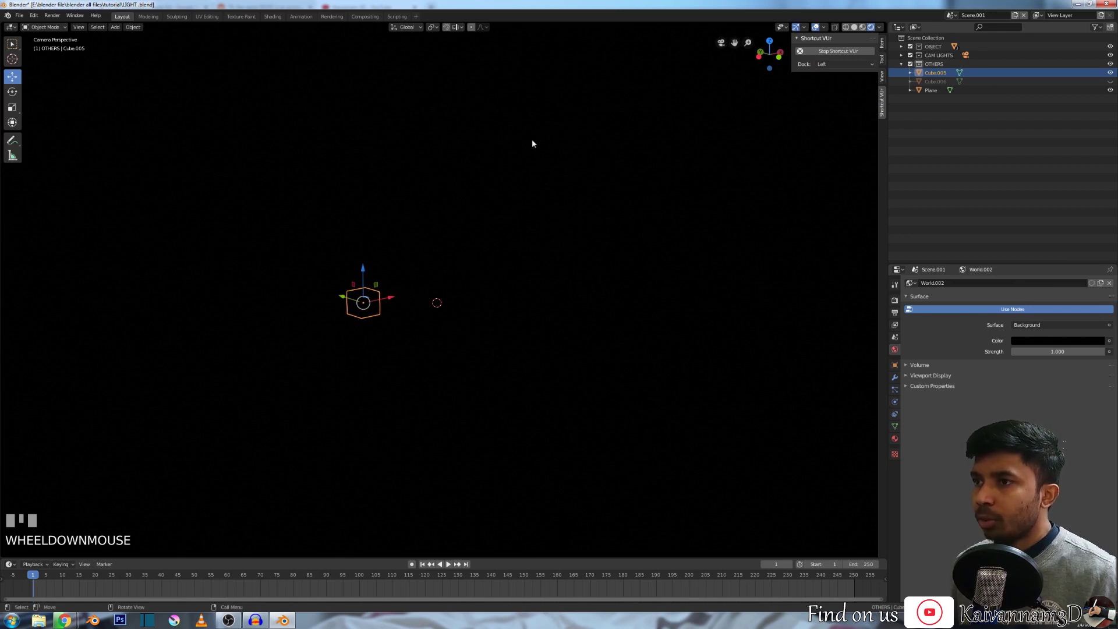
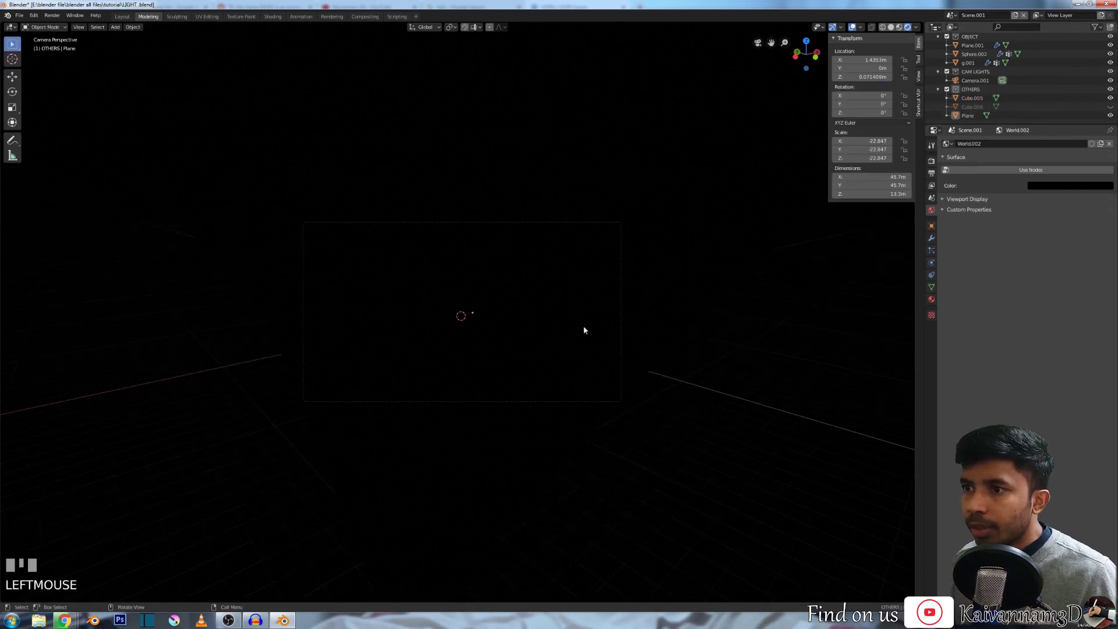
{"action": "scroll", "scroll_direction": "up", "scroll_amount": 3}
{"action": "scroll", "scroll_direction": "down", "scroll_amount": 3}
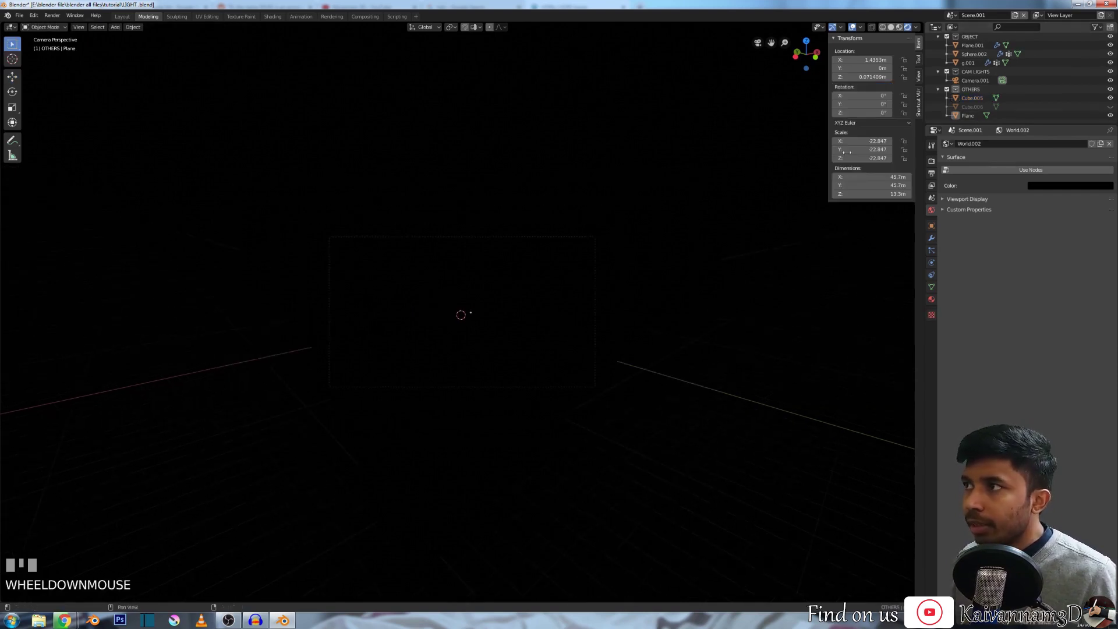
{"action": "left_click", "coordinate": [898, 31]}
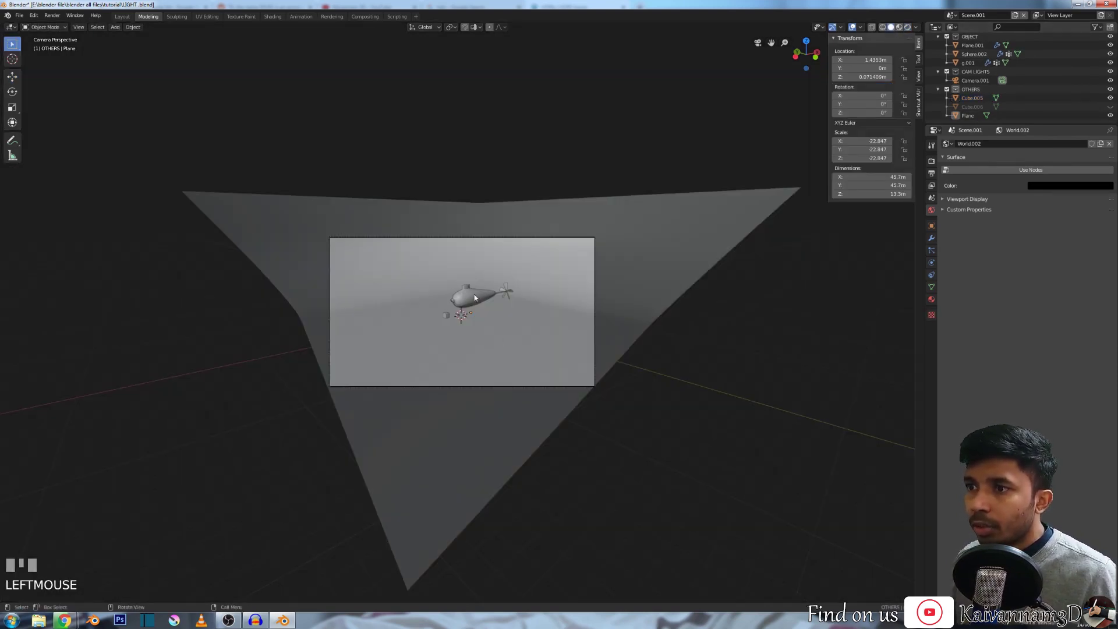
{"action": "scroll", "scroll_direction": "up", "scroll_amount": 3}
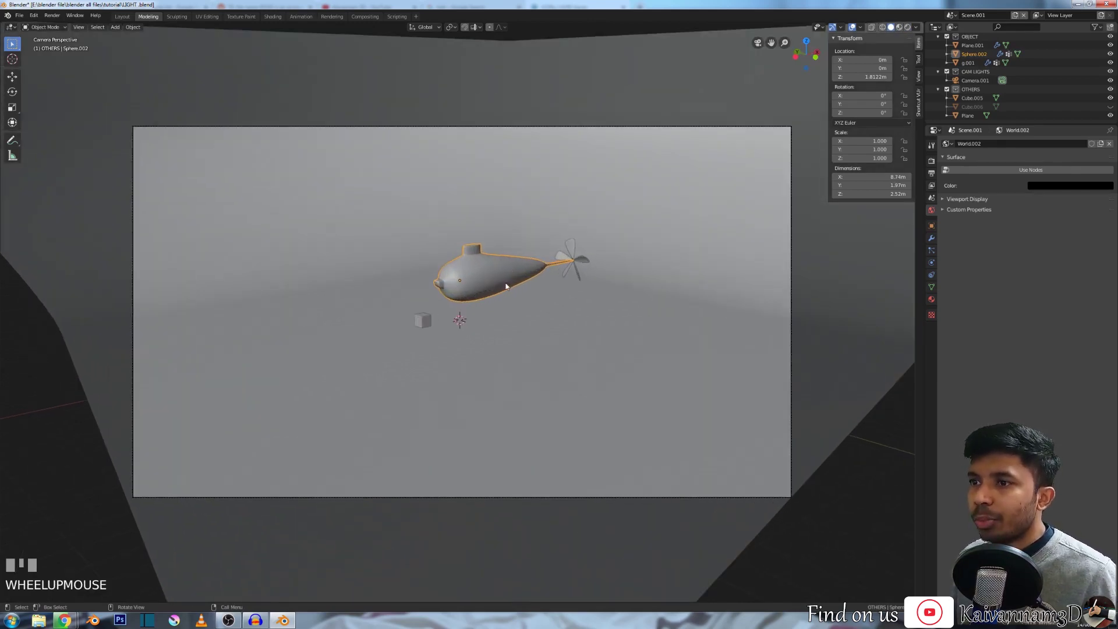
{"action": "left_click", "coordinate": [425, 322]}
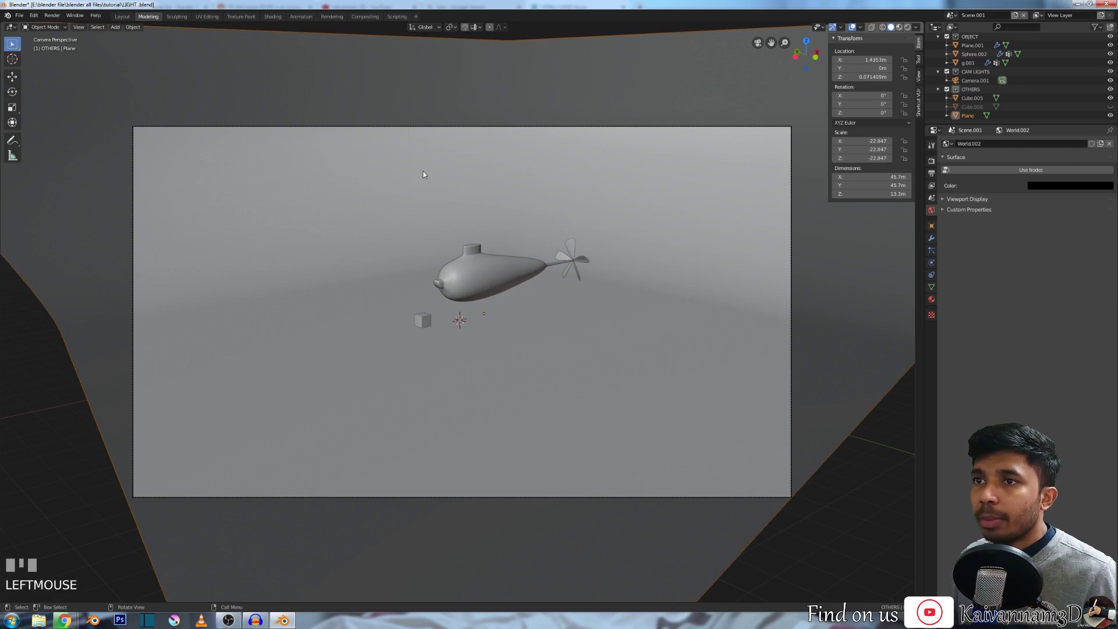
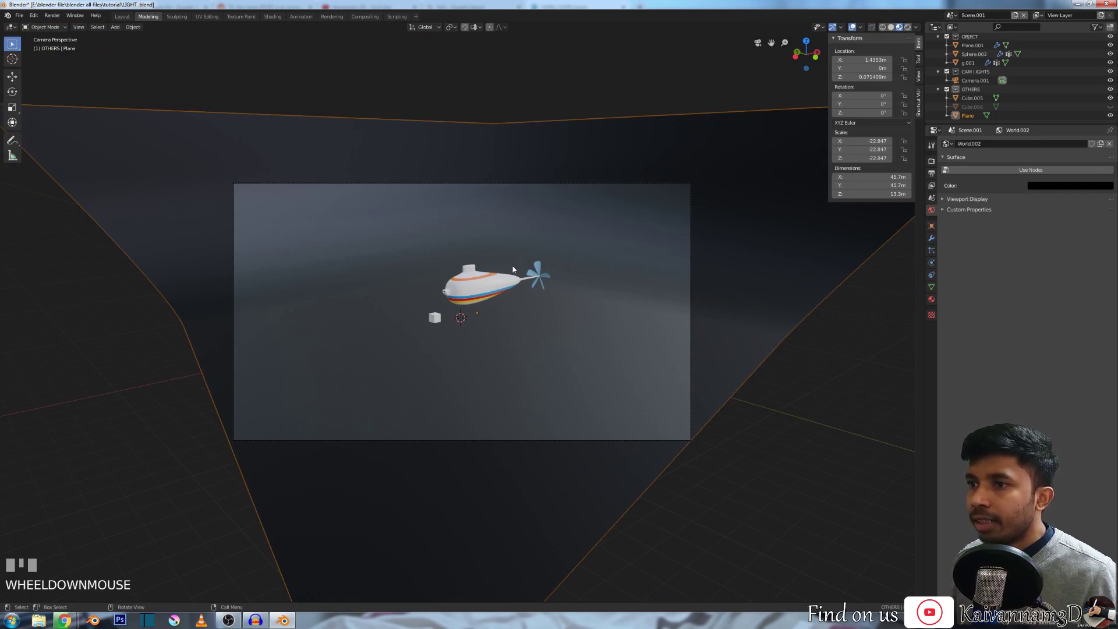
{"action": "scroll", "scroll_direction": "up", "scroll_amount": 3}
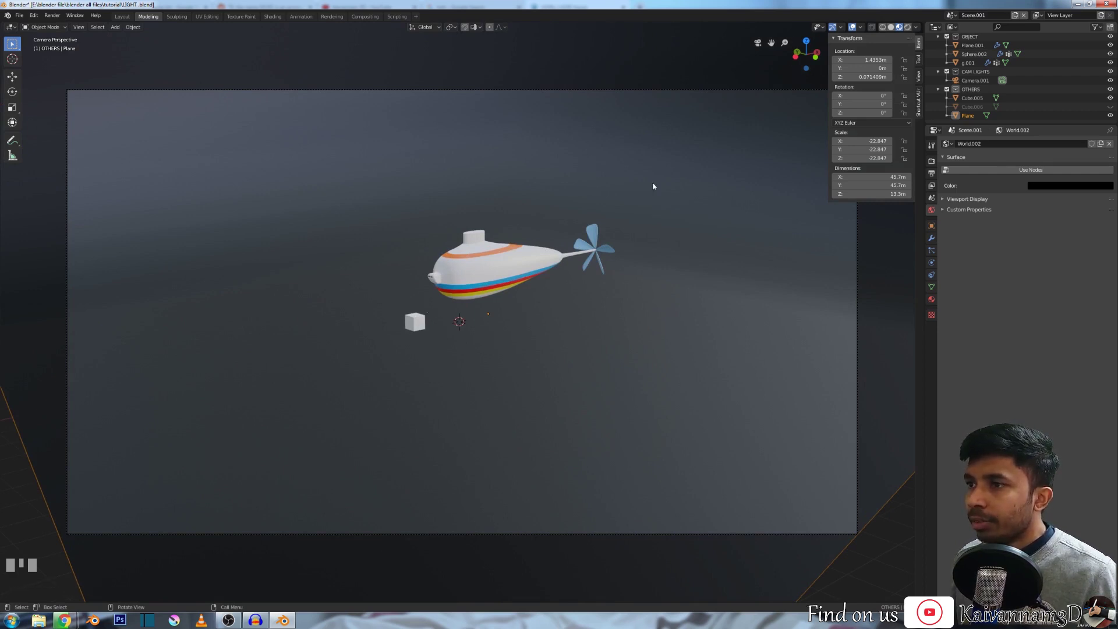
{"action": "scroll", "scroll_direction": "down", "scroll_amount": 3}
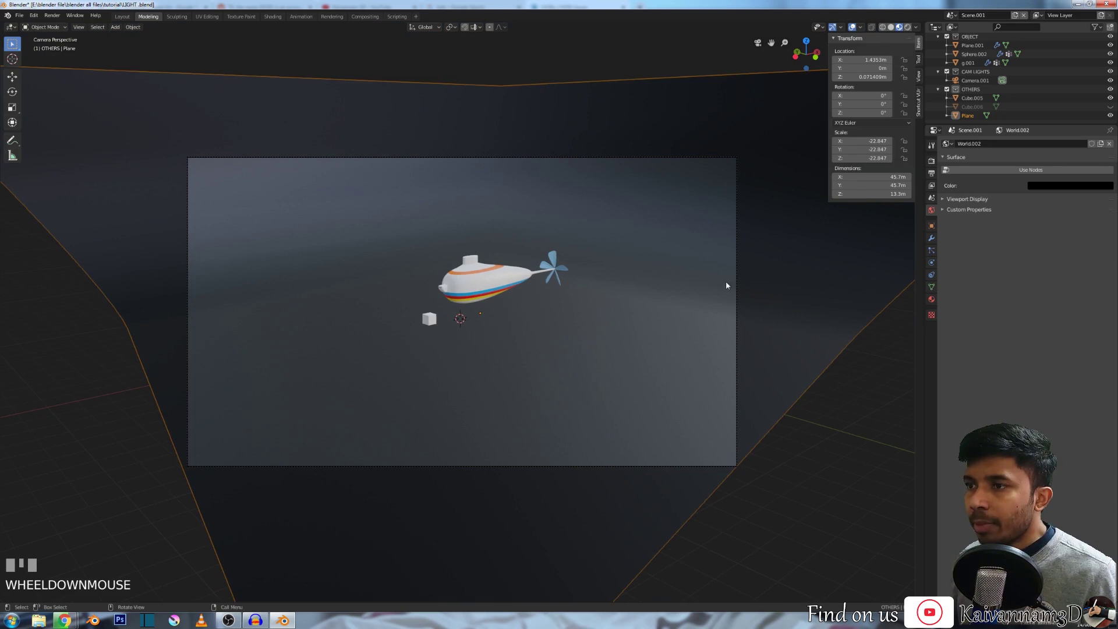
{"action": "left_click", "coordinate": [912, 30]}
{"action": "scroll", "scroll_direction": "up", "scroll_amount": 3}
{"action": "scroll", "scroll_direction": "down", "scroll_amount": 3}
{"action": "scroll", "scroll_direction": "down", "scroll_amount": 3}
{"action": "scroll", "scroll_direction": "up", "scroll_amount": 3}
{"action": "scroll", "scroll_direction": "down", "scroll_amount": 3}
{"action": "scroll", "scroll_direction": "down", "scroll_amount": 3}
{"action": "scroll", "scroll_direction": "down", "scroll_amount": 3}
{"action": "scroll", "scroll_direction": "down", "scroll_amount": 3}
{"action": "scroll", "scroll_direction": "down", "scroll_amount": 3}
{"action": "scroll", "scroll_direction": "down", "scroll_amount": 3}
{"action": "scroll", "scroll_direction": "down", "scroll_amount": 3}
{"action": "key", "text": "shift+s"}
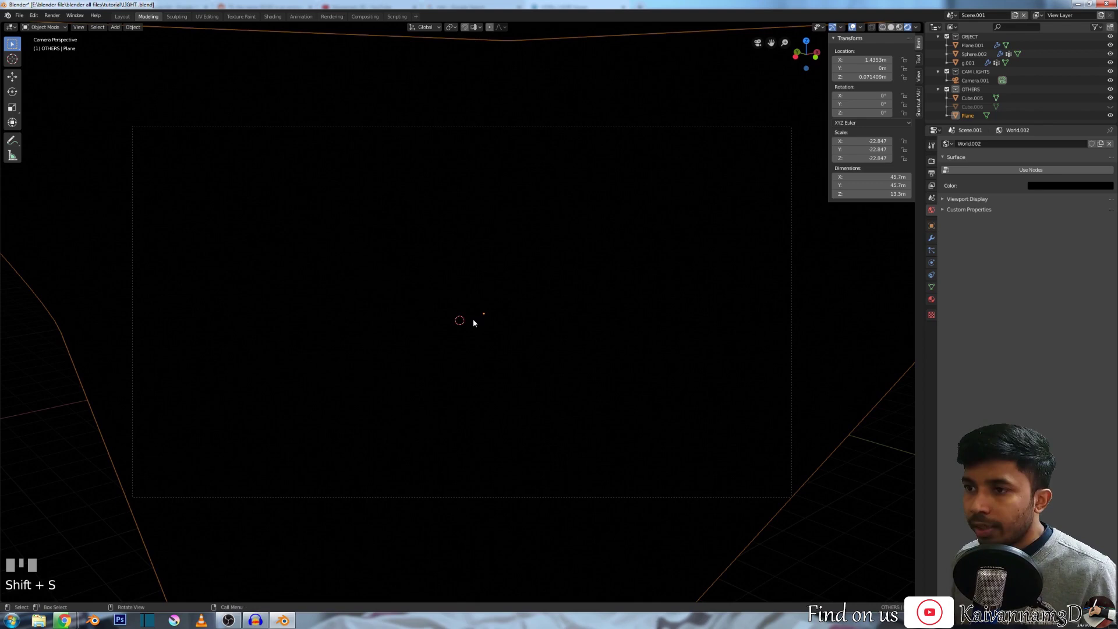
Step: Add a 10 W Point light at the 3D cursor via Shift+A > Light
{"action": "scroll", "scroll_direction": "up", "scroll_amount": 3}
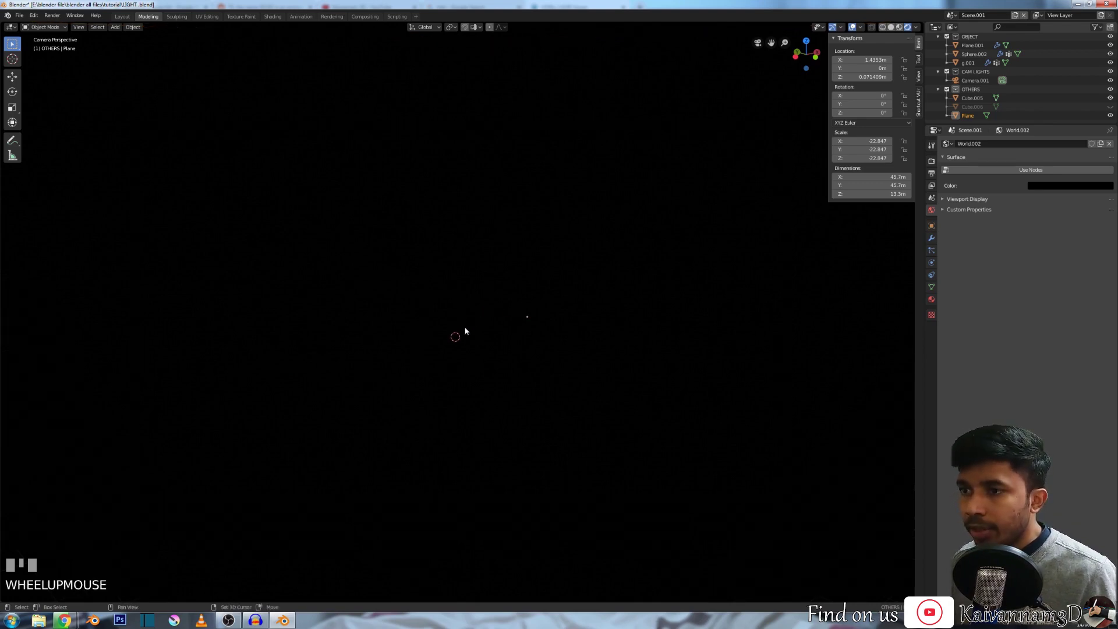
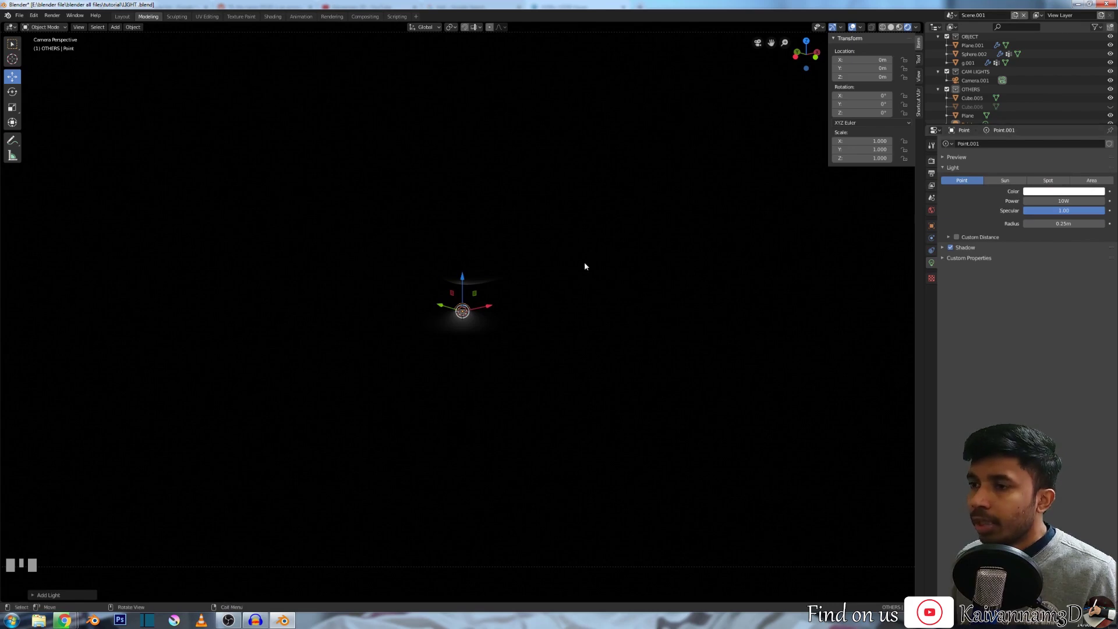
Step: Move the point light up along Z to about 4.24 m above the origin
{"action": "left_click", "coordinate": [466, 278]}
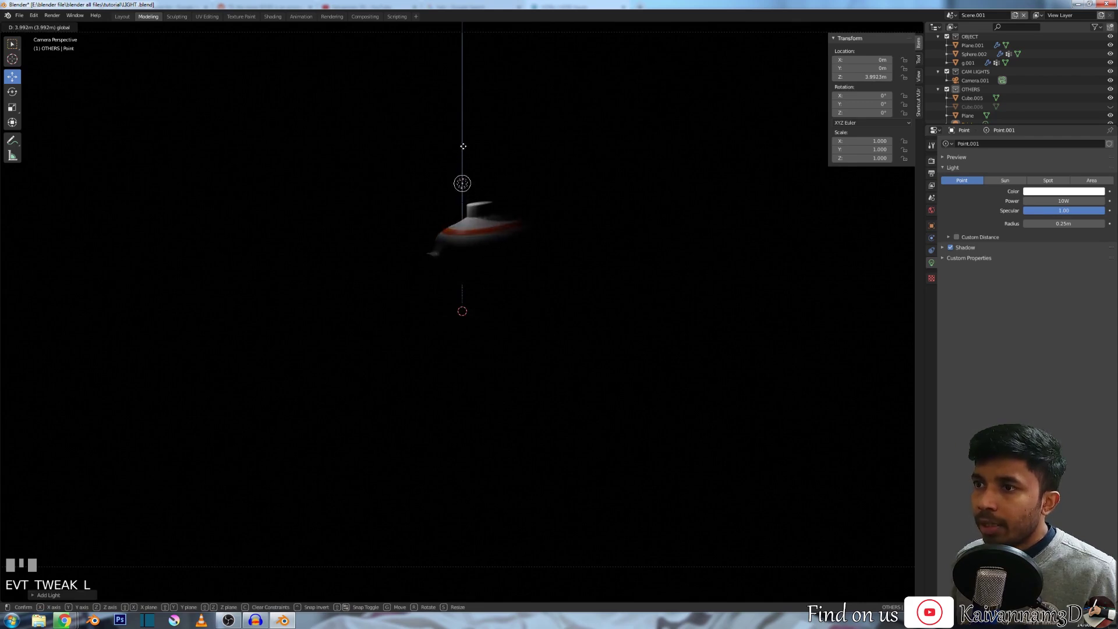
{"action": "scroll", "scroll_direction": "down", "scroll_amount": 3}
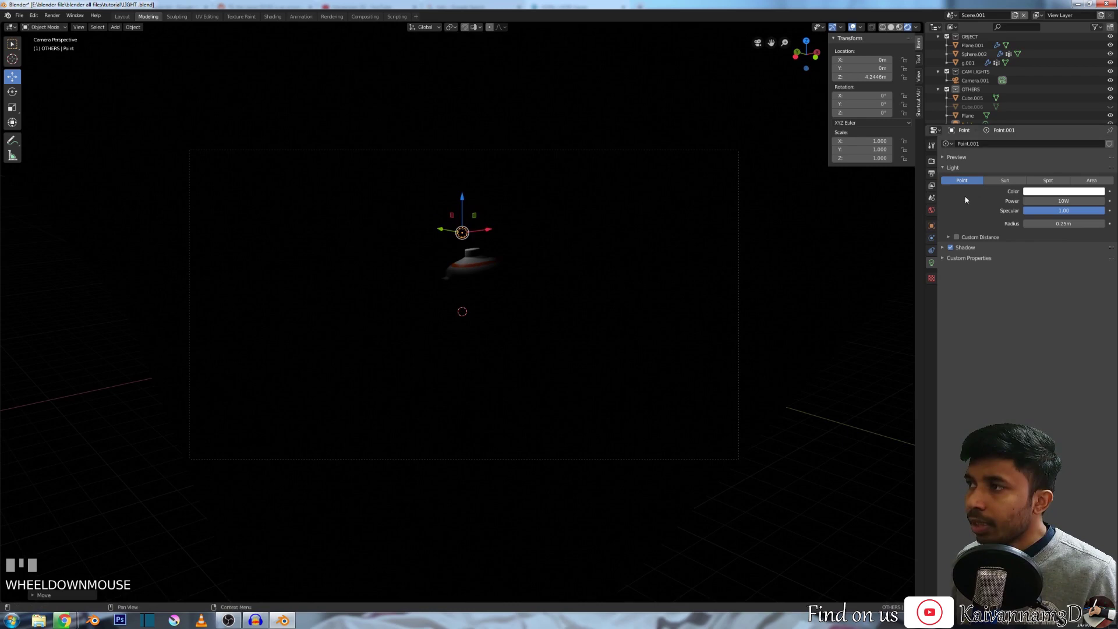
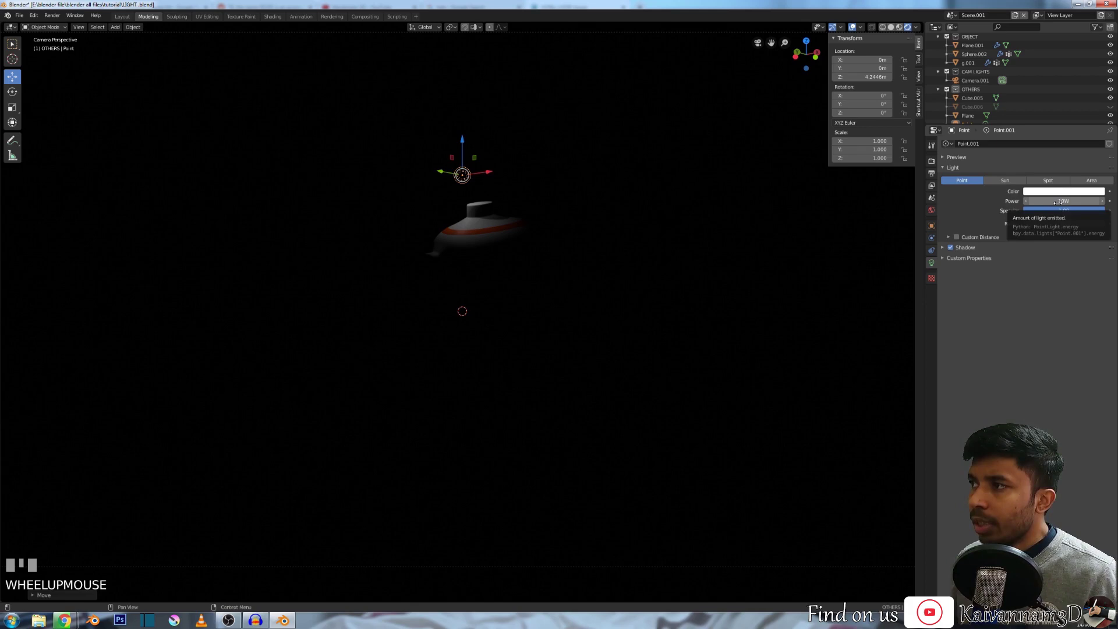
Step: Lower the point light to about 3.28 m and reveal its Custom Distance (40 m) and Shadow settings
{"action": "scroll", "scroll_direction": "up", "scroll_amount": 3}
{"action": "scroll", "scroll_direction": "down", "scroll_amount": 3}
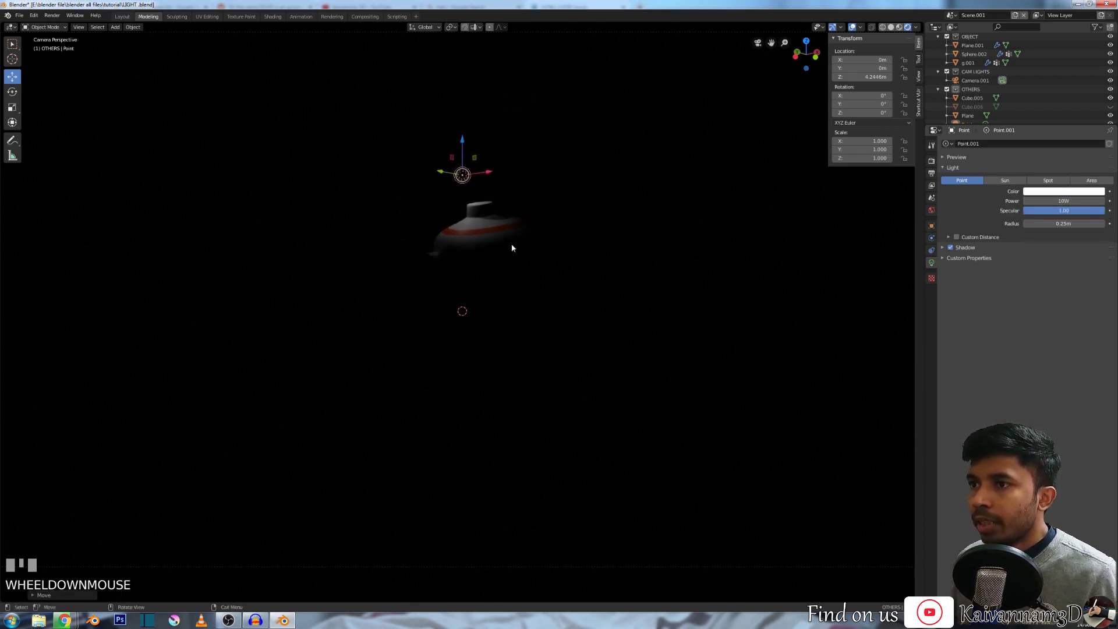
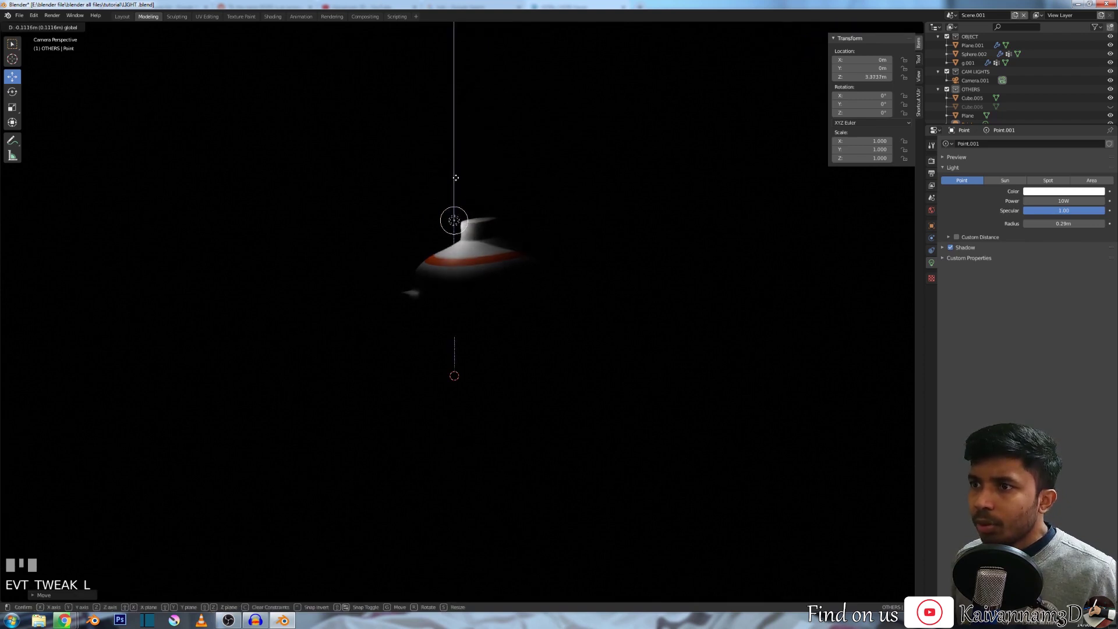
{"action": "scroll", "scroll_direction": "up", "scroll_amount": 3}
{"action": "scroll", "scroll_direction": "down", "scroll_amount": 3}
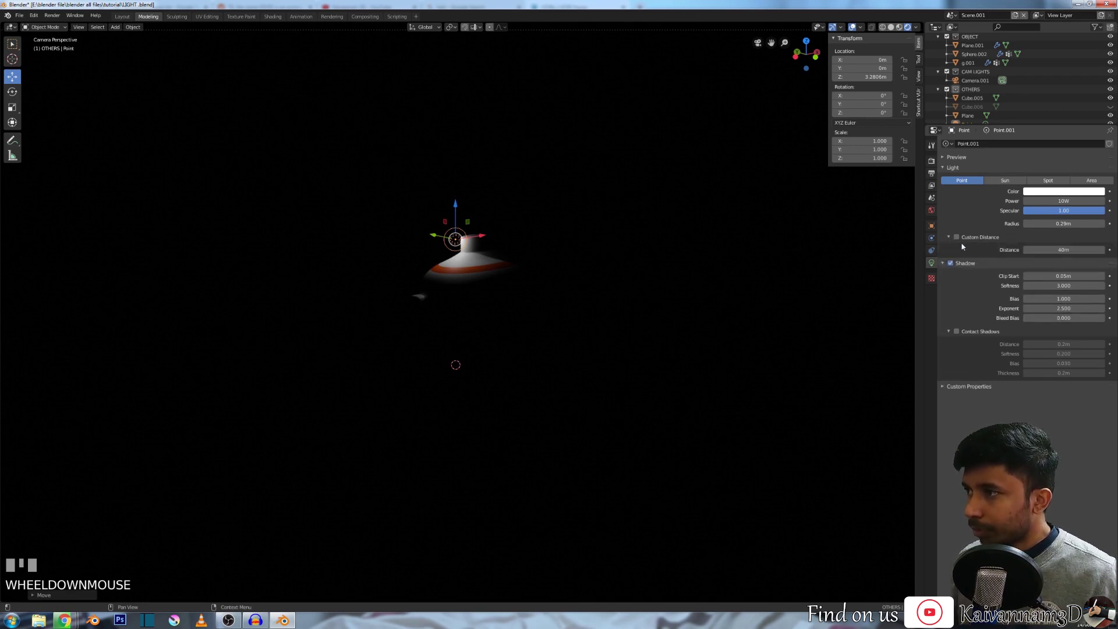
Step: Enable Custom Distance on the light and drag it down below the submarine
{"action": "left_click", "coordinate": [960, 239]}
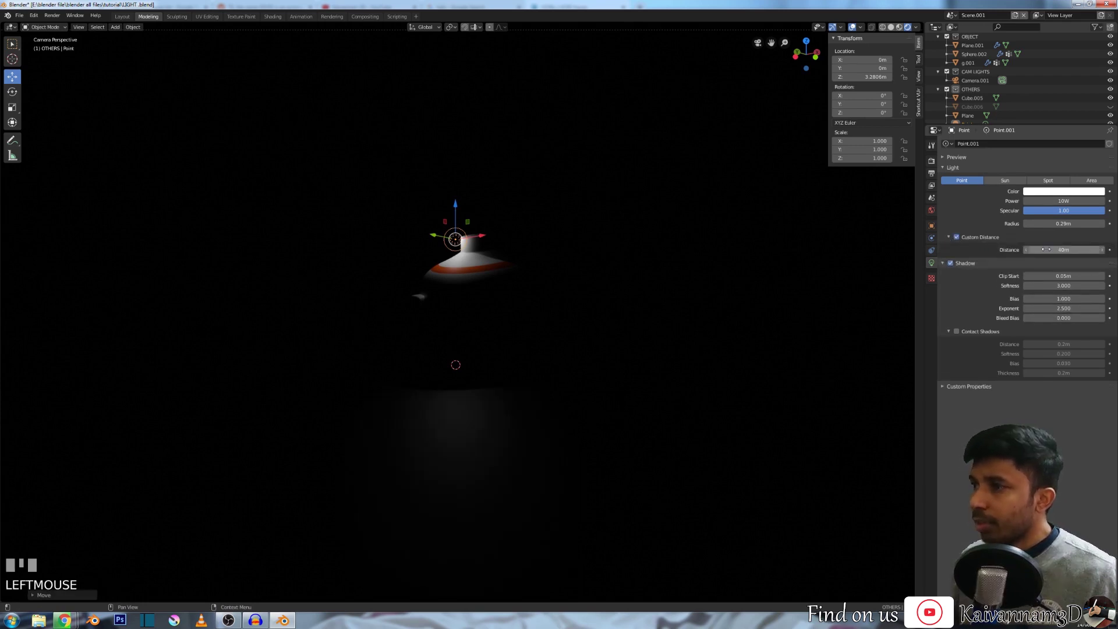
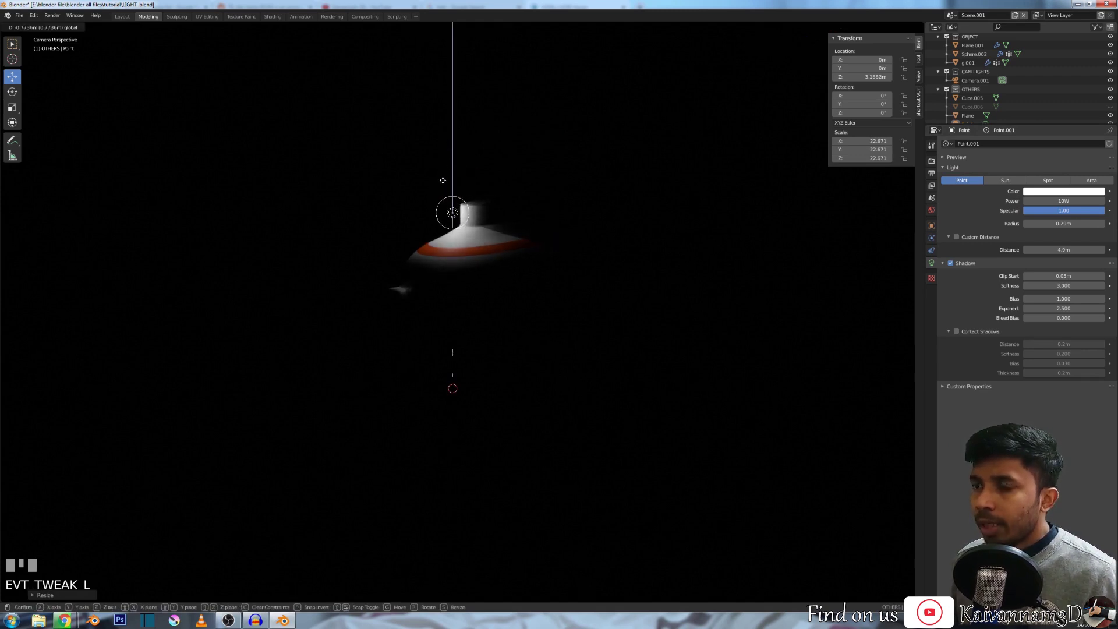
{"action": "scroll", "scroll_direction": "down", "scroll_amount": 3}
{"action": "left_click", "coordinate": [458, 194]}
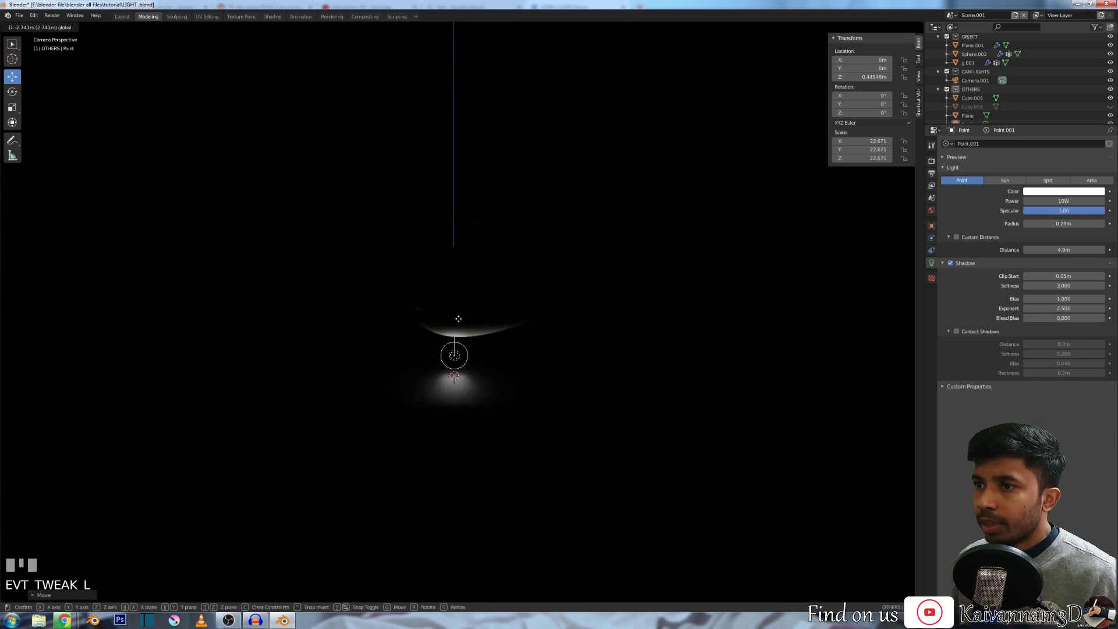
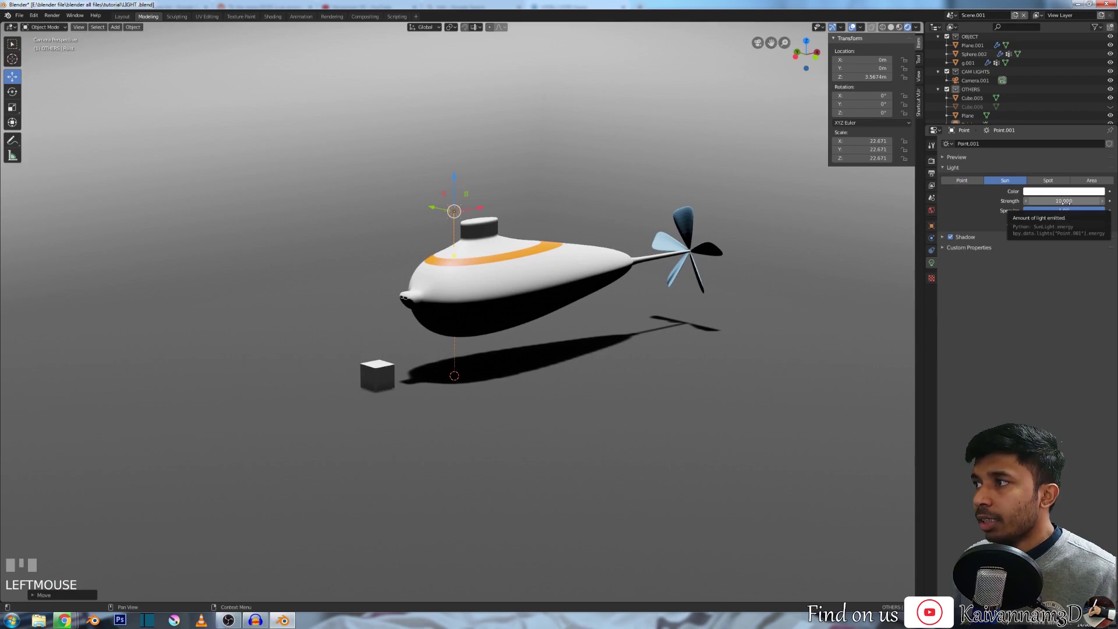
Step: Nudge the sun light and switch to front view to judge its height
{"action": "scroll", "scroll_direction": "down", "scroll_amount": 3}
{"action": "left_click_drag", "start_coordinate": [514, 182], "coordinate": [518, 198]}
{"action": "scroll", "scroll_direction": "up", "scroll_amount": 3}
{"action": "scroll", "scroll_direction": "down", "scroll_amount": 3}
{"action": "key", "text": "KP_1"}
Step: Raise the sun light along Z to about 5.14 m above the submarine and confirm
{"action": "left_click_drag", "start_coordinate": [518, 197], "coordinate": [277, 162]}
{"action": "scroll", "scroll_direction": "down", "scroll_amount": 3}
{"action": "scroll", "scroll_direction": "down", "scroll_amount": 3}
{"action": "scroll", "scroll_direction": "up", "scroll_amount": 3}
{"action": "scroll", "scroll_direction": "up", "scroll_amount": 3}
{"action": "left_click", "coordinate": [277, 162]}
{"action": "left_click_drag", "start_coordinate": [278, 156], "coordinate": [304, 112]}
{"action": "scroll", "scroll_direction": "down", "scroll_amount": 3}
{"action": "scroll", "scroll_direction": "down", "scroll_amount": 3}
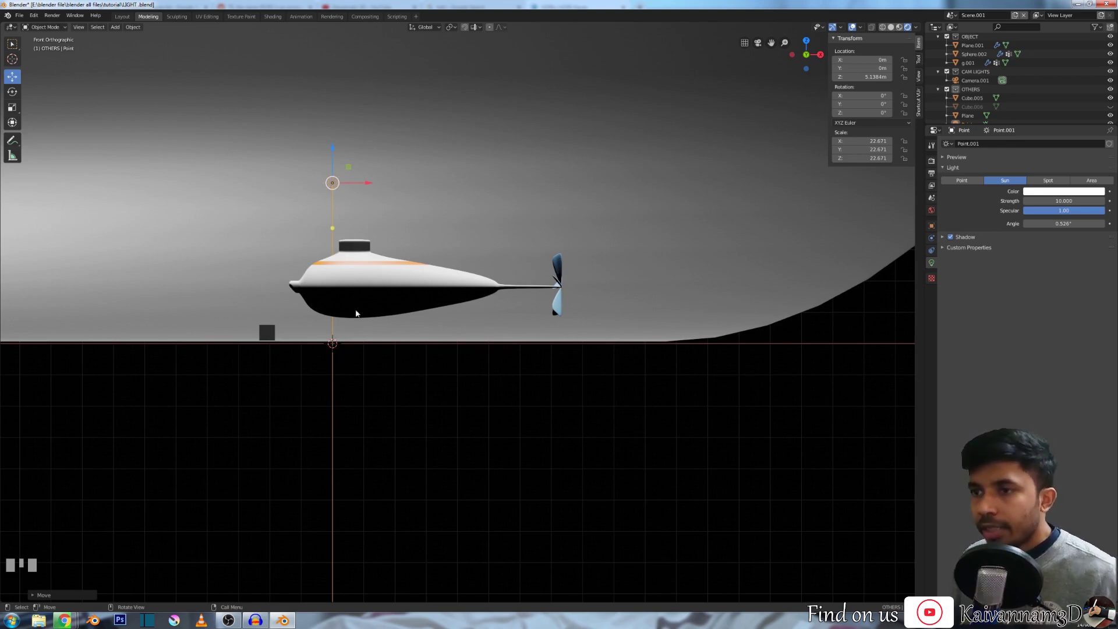
{"action": "scroll", "scroll_direction": "down", "scroll_amount": 3}
{"action": "left_click_drag", "start_coordinate": [356, 253], "coordinate": [559, 142]}
{"action": "scroll", "scroll_direction": "up", "scroll_amount": 3}
{"action": "key", "text": "KP_1"}
{"action": "key", "text": "r"}
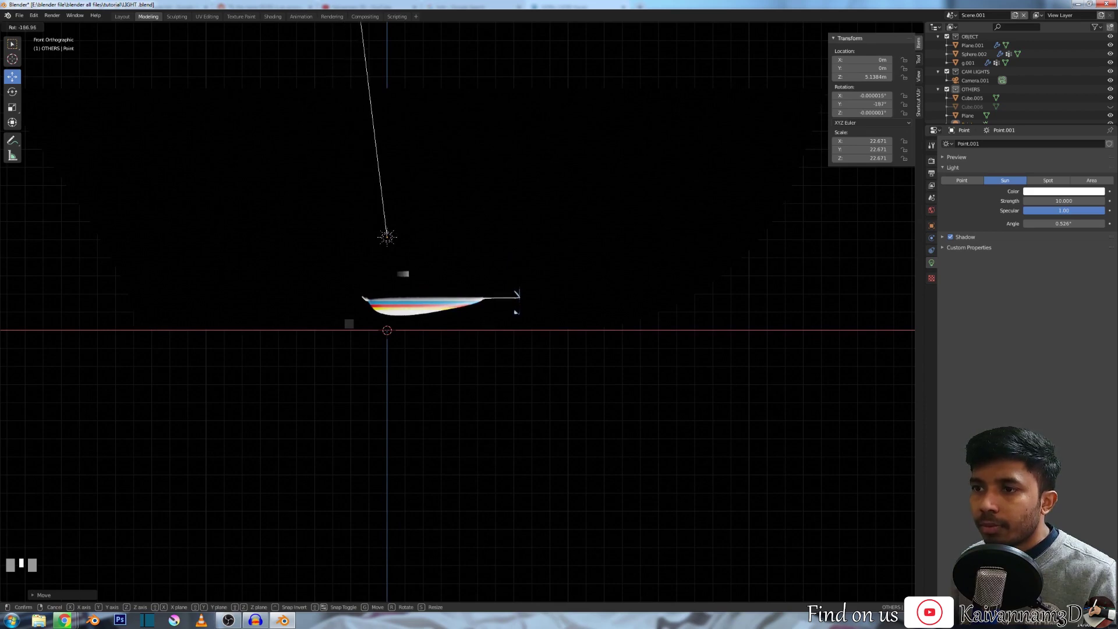
{"action": "right_click", "coordinate": [420, 175]}
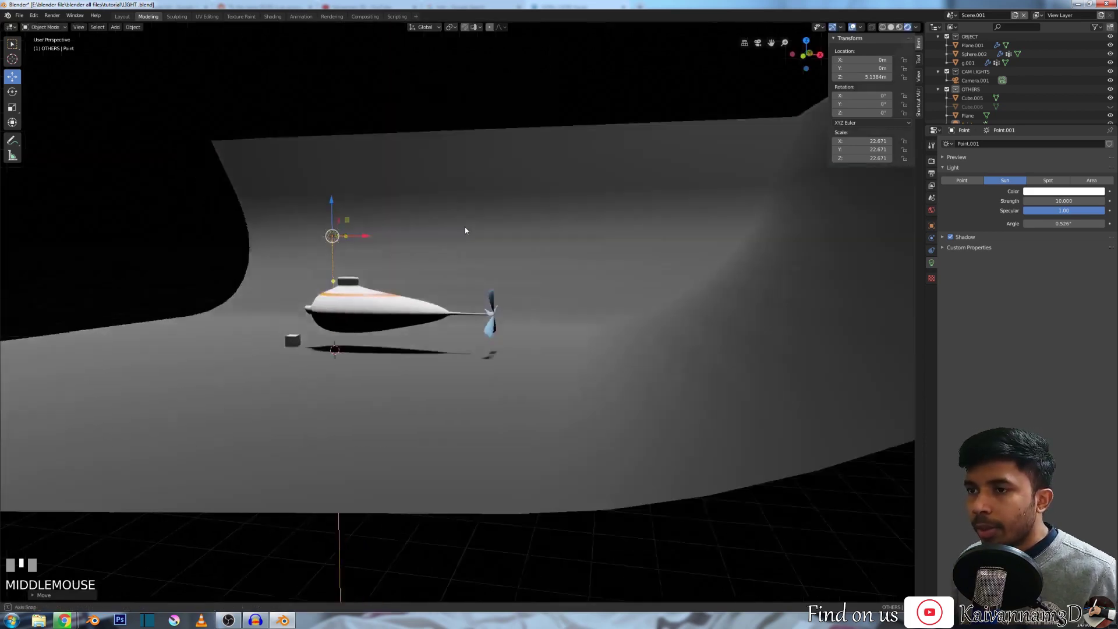
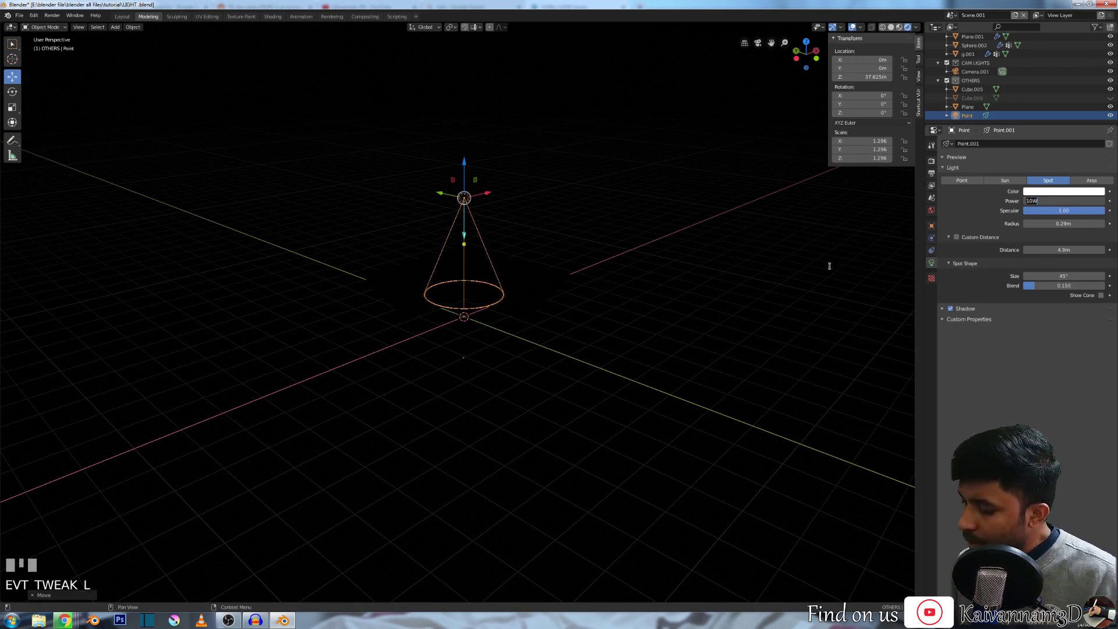
Step: Give the spot light 1500 W power, 9.56 m radius, 100 m custom distance and a 180° cone
{"action": "key", "text": "KP_0"}
{"action": "left_click_drag", "start_coordinate": [834, 268], "coordinate": [469, 78]}
{"action": "key", "text": "Return"}
{"action": "scroll", "scroll_direction": "up", "scroll_amount": 3}
{"action": "key", "text": "Return"}
{"action": "scroll", "scroll_direction": "down", "scroll_amount": 3}
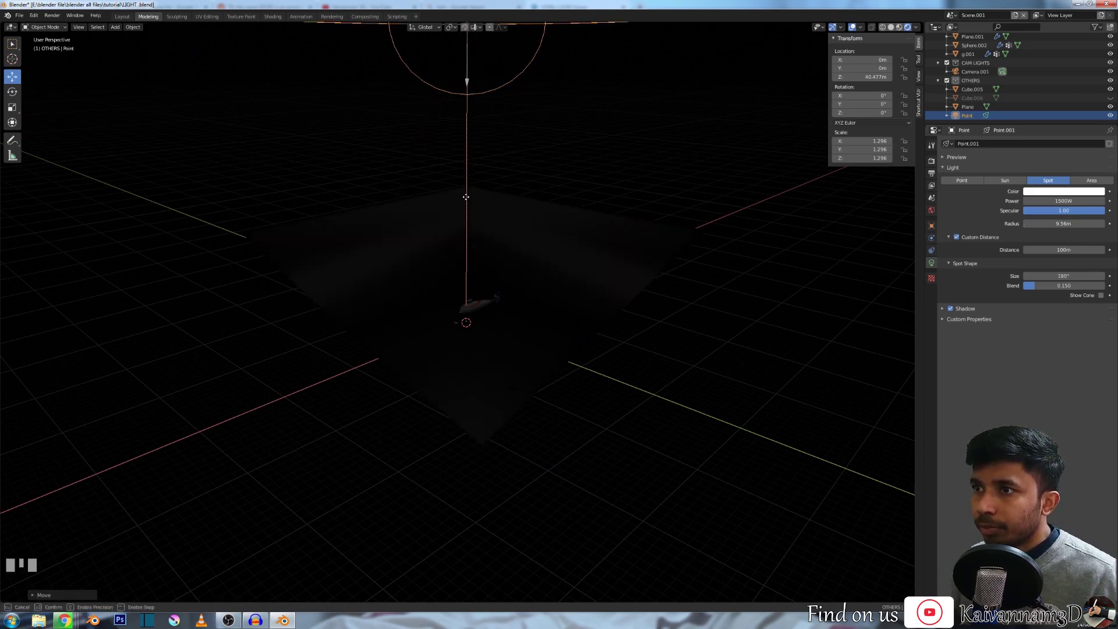
{"action": "scroll", "scroll_direction": "down", "scroll_amount": 3}
{"action": "scroll", "scroll_direction": "up", "scroll_amount": 3}
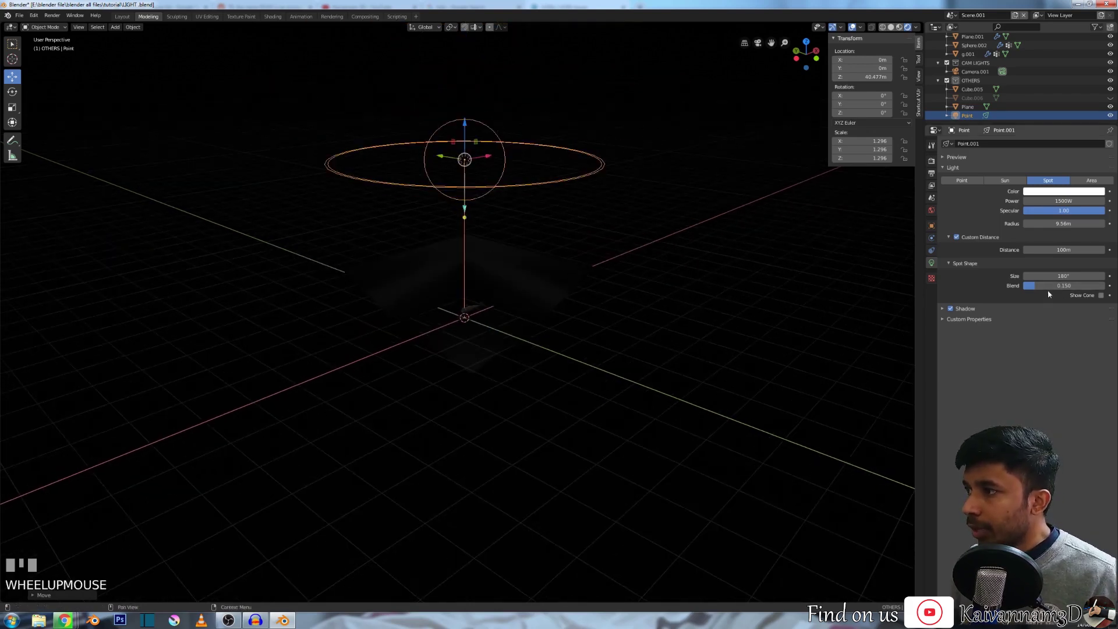
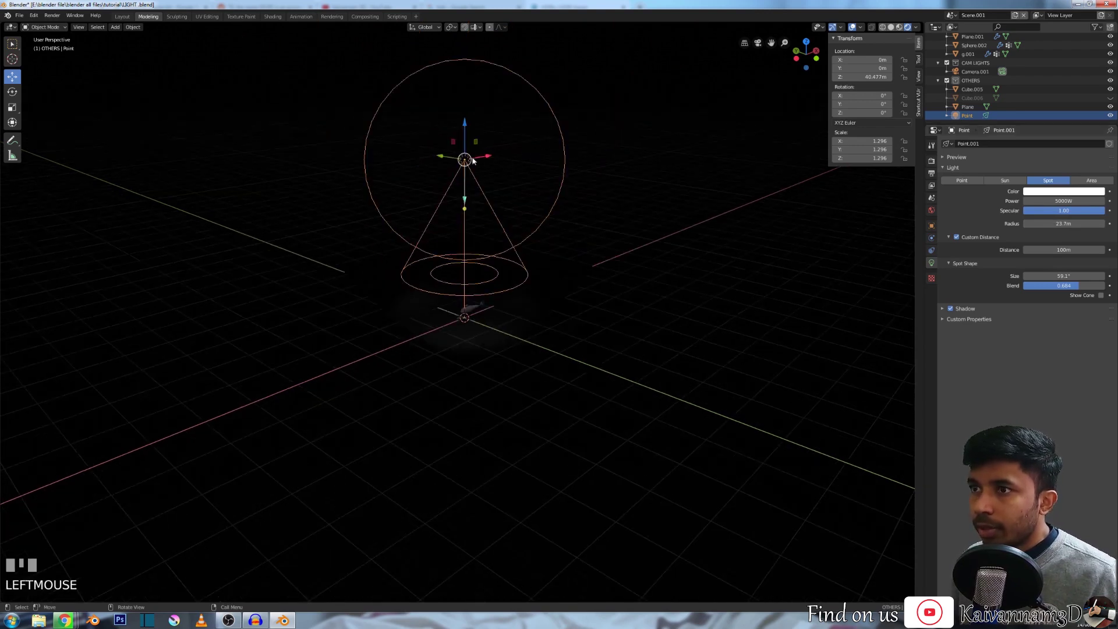
Step: Scale the spot light down to about 0.39 and lower it to roughly 7.8 m above the submarine
{"action": "key", "text": "s"}
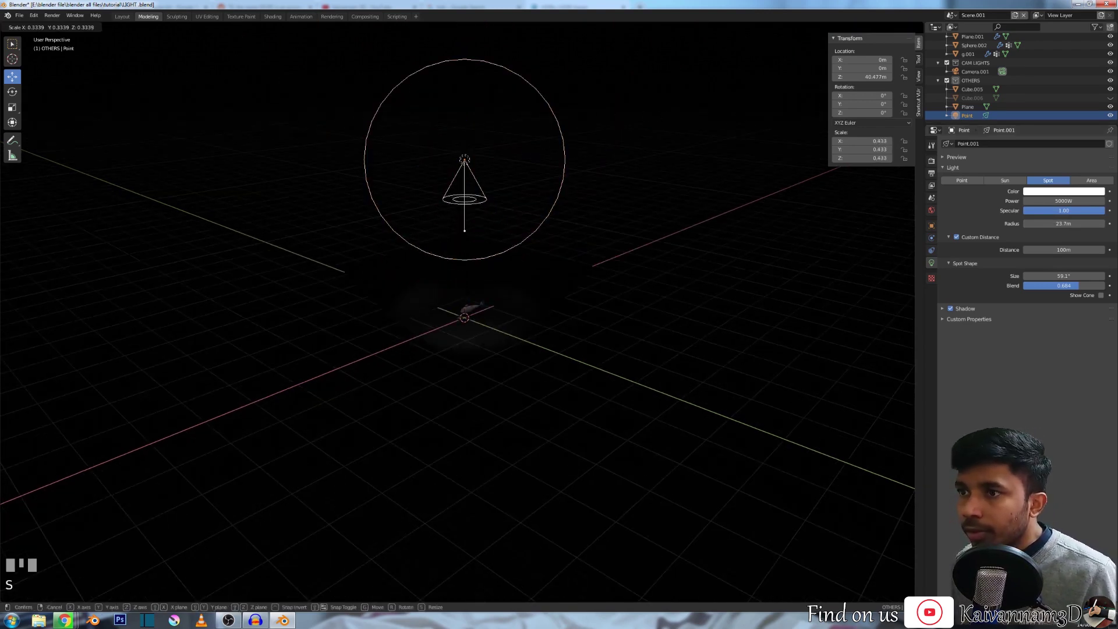
{"action": "left_click", "coordinate": [471, 118]}
{"action": "left_click", "coordinate": [468, 124]}
{"action": "scroll", "scroll_direction": "up", "scroll_amount": 3}
{"action": "key", "text": "s"}
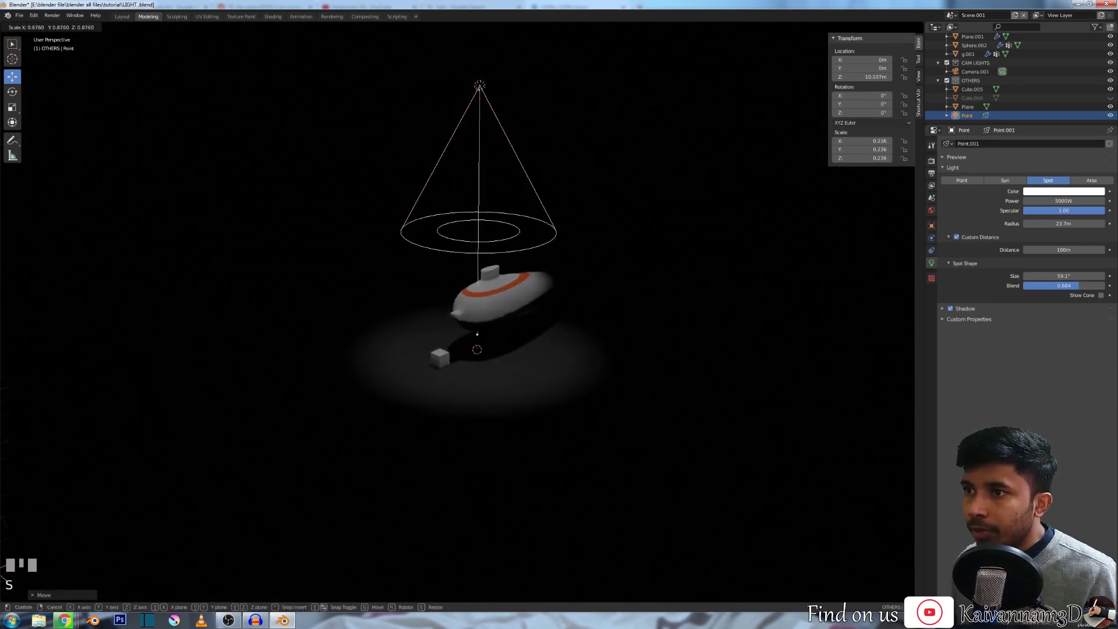
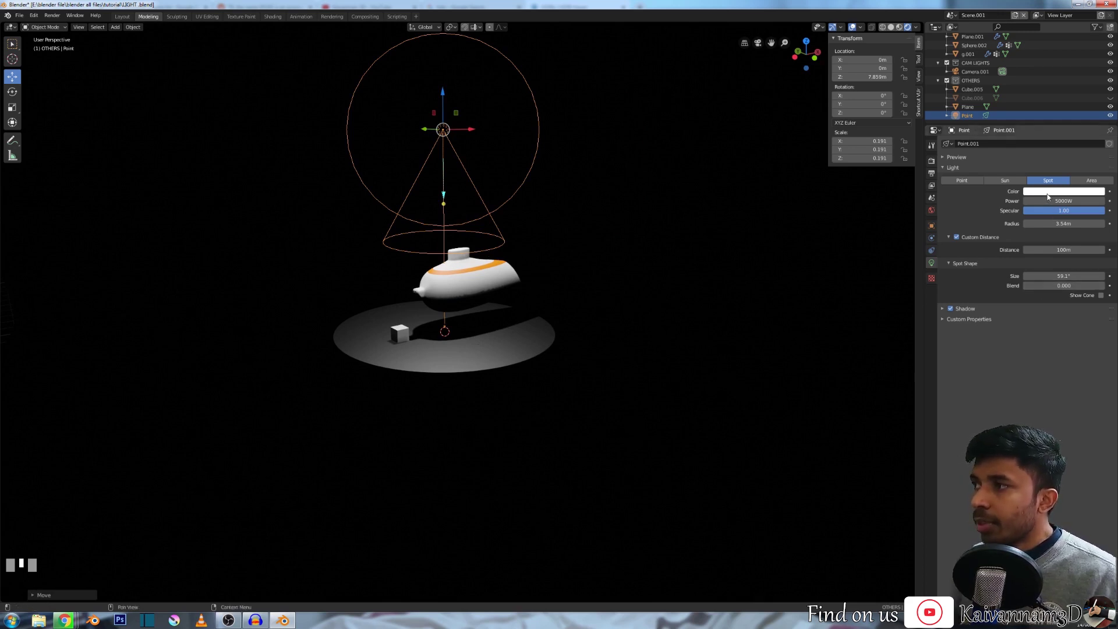
{"action": "left_click", "coordinate": [1084, 212]}
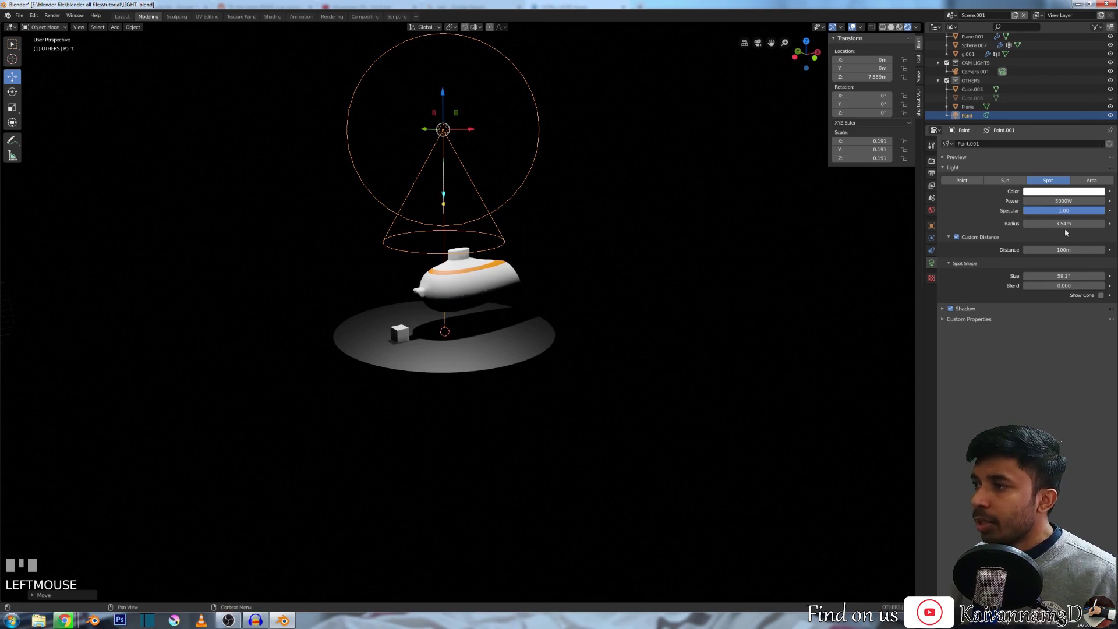
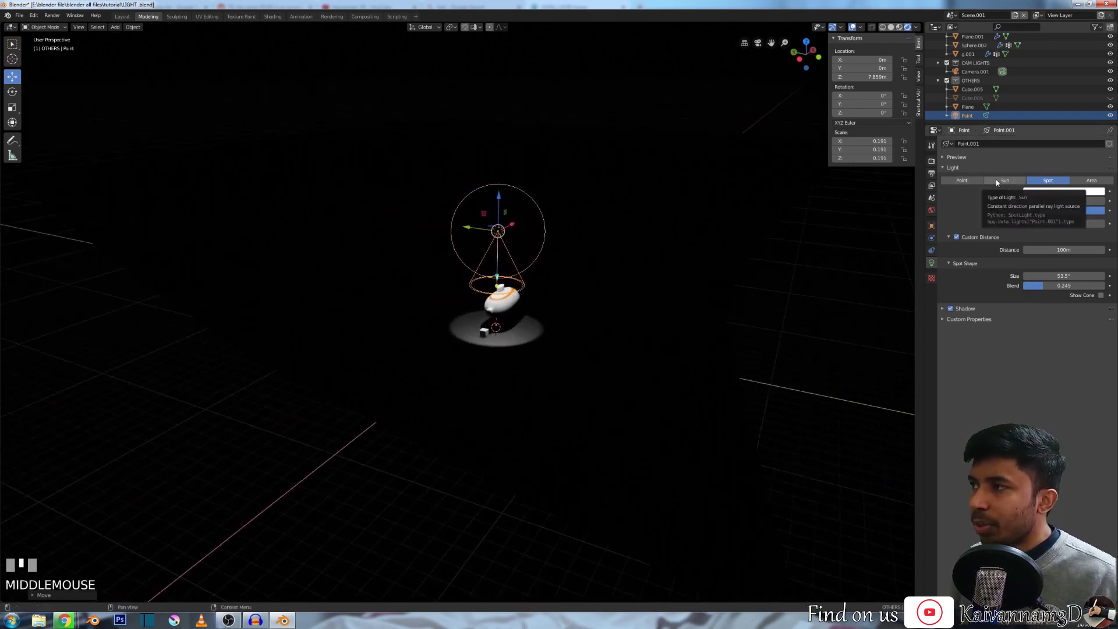
Step: Switch the light type from Spot to Area, keeping its 3.54 m square size
{"action": "left_click", "coordinate": [1094, 181]}
{"action": "scroll", "scroll_direction": "down", "scroll_amount": 3}
{"action": "scroll", "scroll_direction": "up", "scroll_amount": 3}
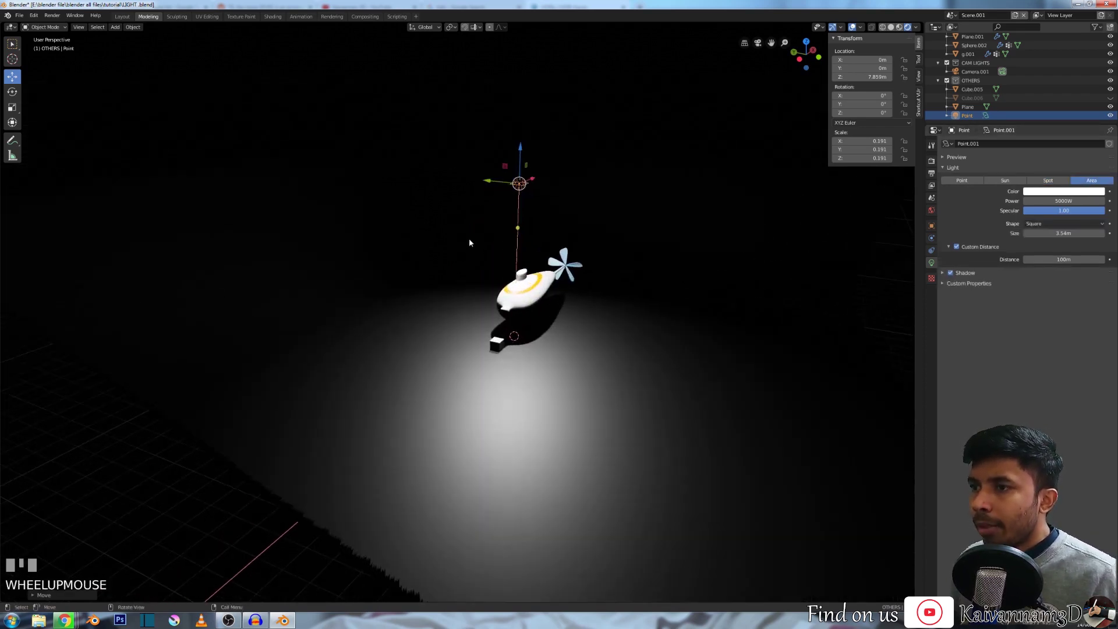
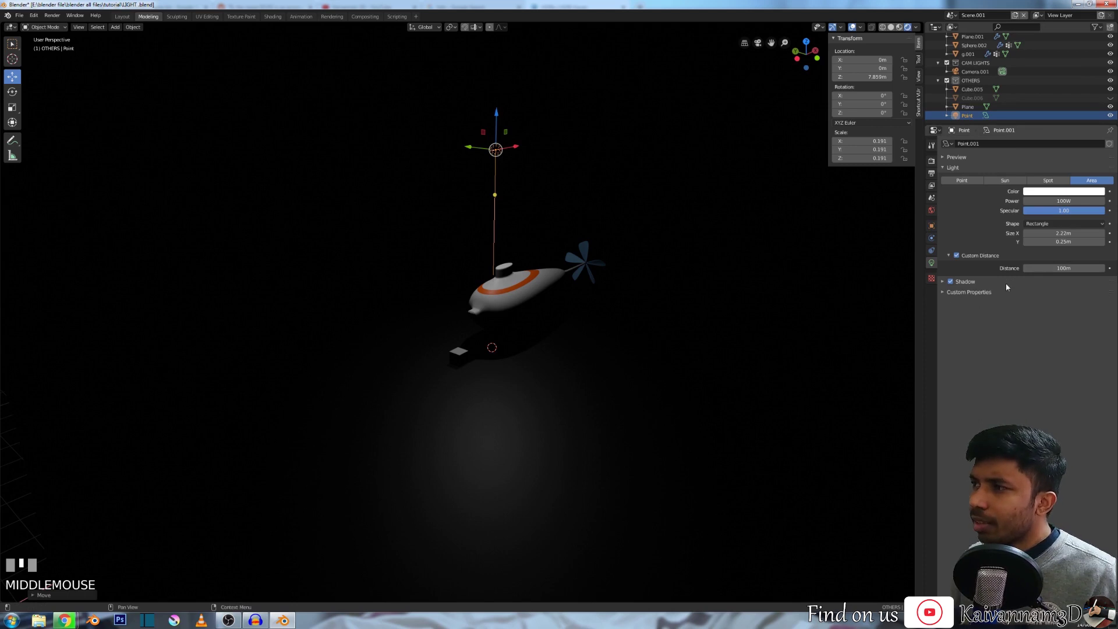
Step: Browse the Area light's power, shape and size settings in Light properties
{"action": "scroll", "scroll_direction": "up", "scroll_amount": 3}
{"action": "scroll", "scroll_direction": "down", "scroll_amount": 3}
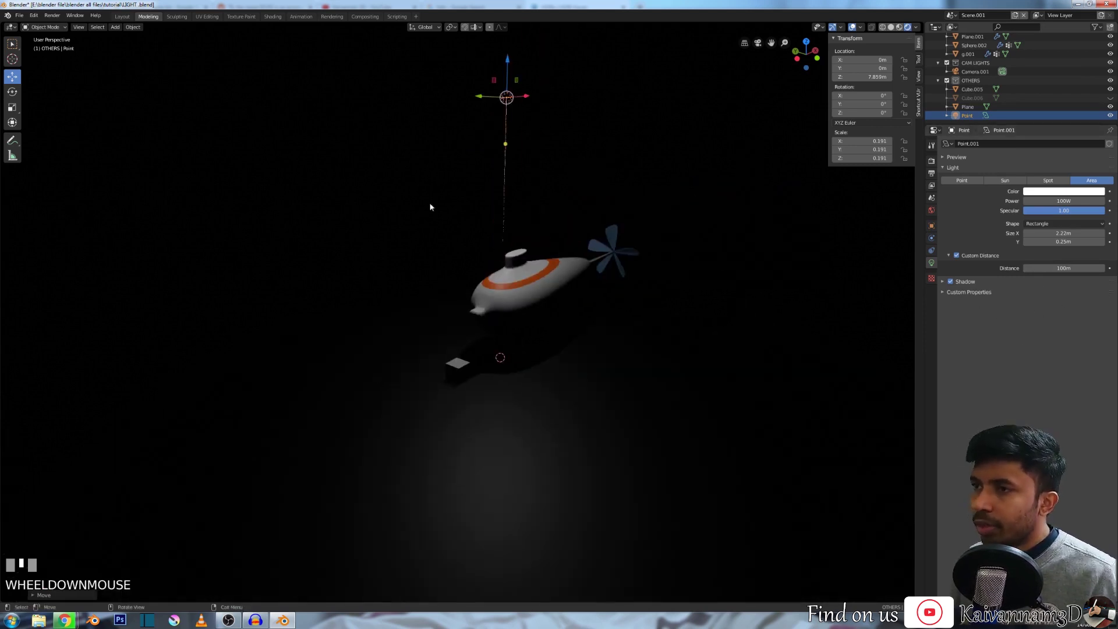
{"action": "scroll", "scroll_direction": "up", "scroll_amount": 3}
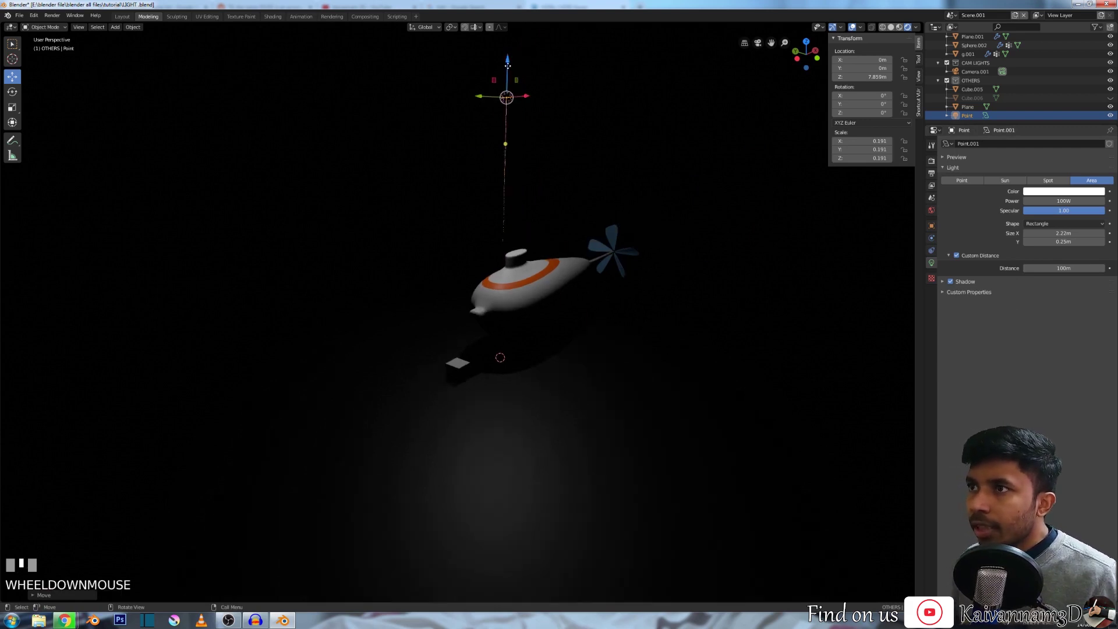
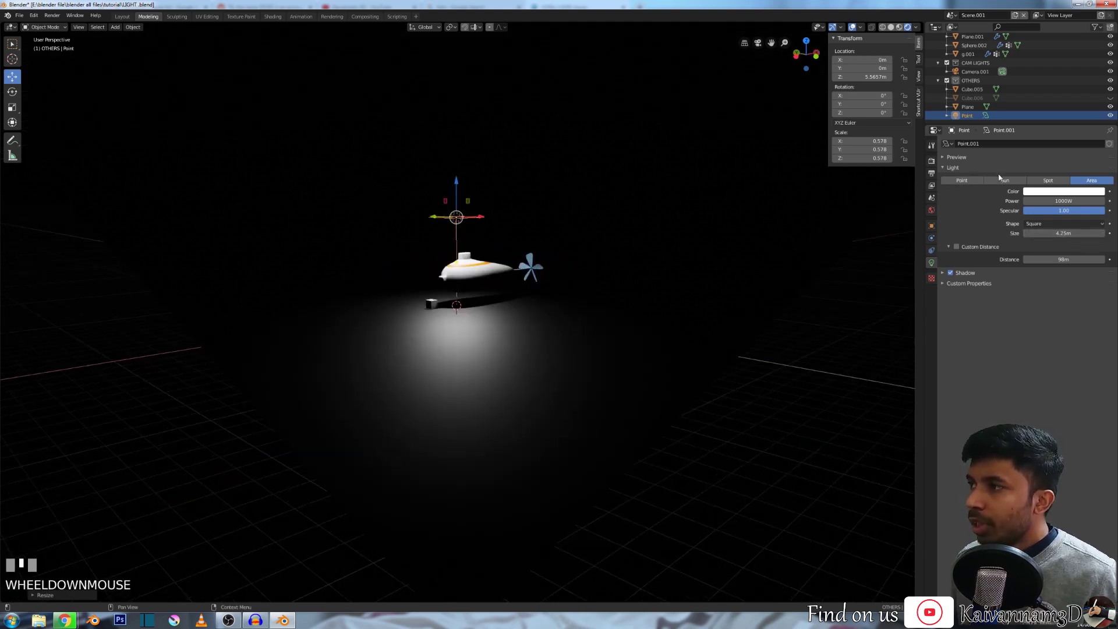
Step: Turn the light into a Sun of strength 10 and view the scene from the front
{"action": "scroll", "scroll_direction": "down", "scroll_amount": 3}
{"action": "left_click", "coordinate": [1015, 183]}
{"action": "scroll", "scroll_direction": "down", "scroll_amount": 3}
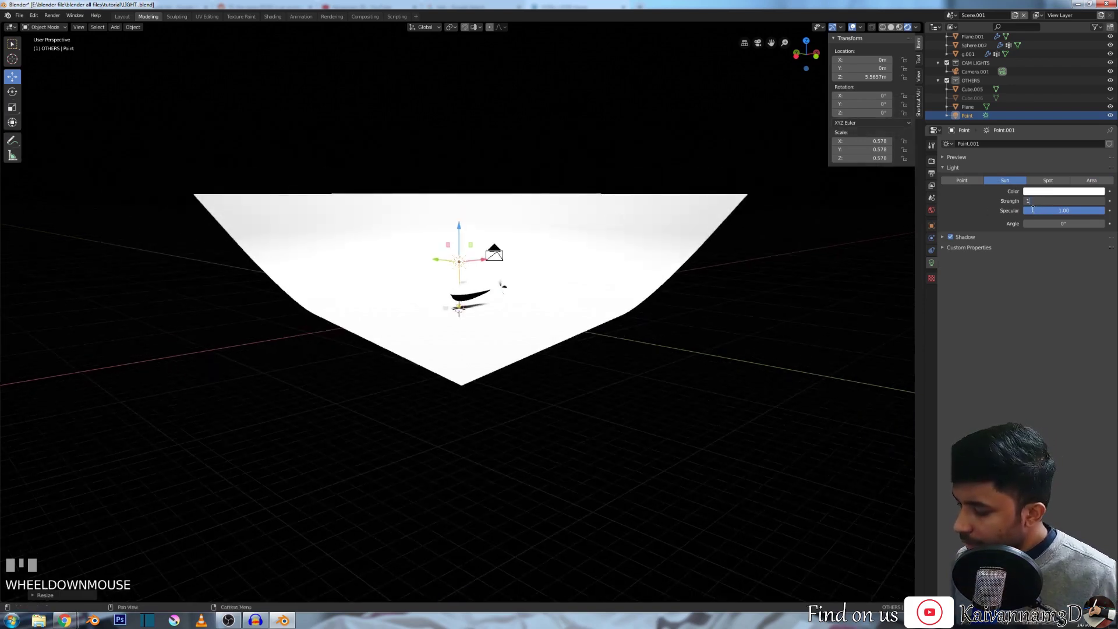
{"action": "left_click_drag", "start_coordinate": [1036, 211], "coordinate": [369, 152]}
{"action": "scroll", "scroll_direction": "up", "scroll_amount": 3}
{"action": "key", "text": "KP_1"}
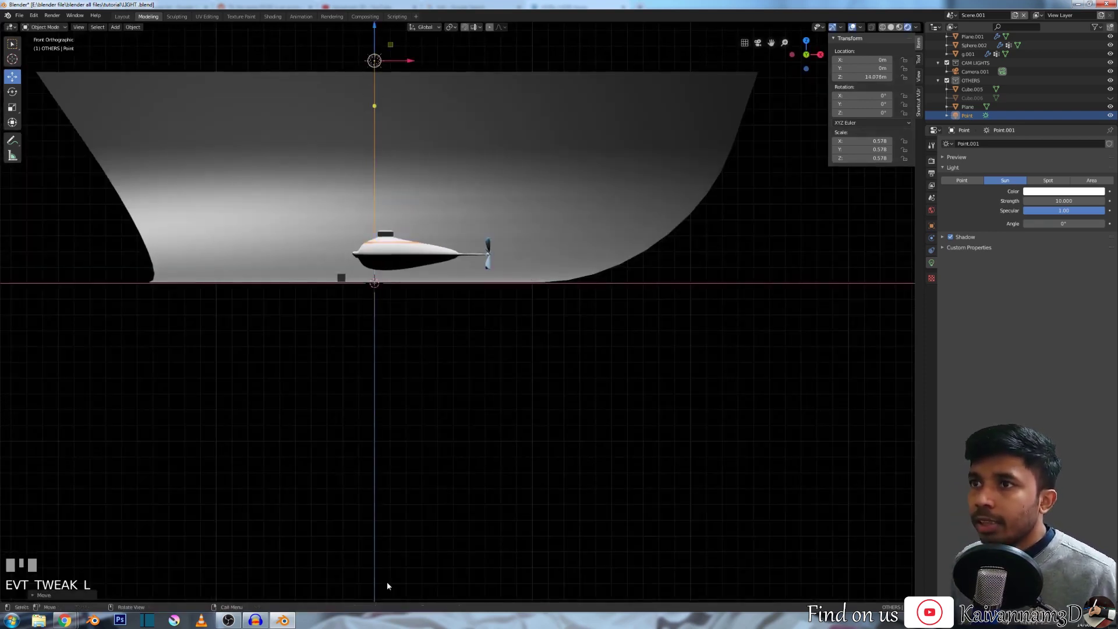
Step: Tilt the sun light, raise it to about 11.9 m, check through the camera and select the small cube
{"action": "key", "text": "r"}
{"action": "left_click", "coordinate": [541, 501]}
{"action": "left_click_drag", "start_coordinate": [354, 278], "coordinate": [436, 357]}
{"action": "key", "text": "KP_1"}
{"action": "scroll", "scroll_direction": "down", "scroll_amount": 3}
{"action": "left_click", "coordinate": [435, 357]}
{"action": "key", "text": "KP_0"}
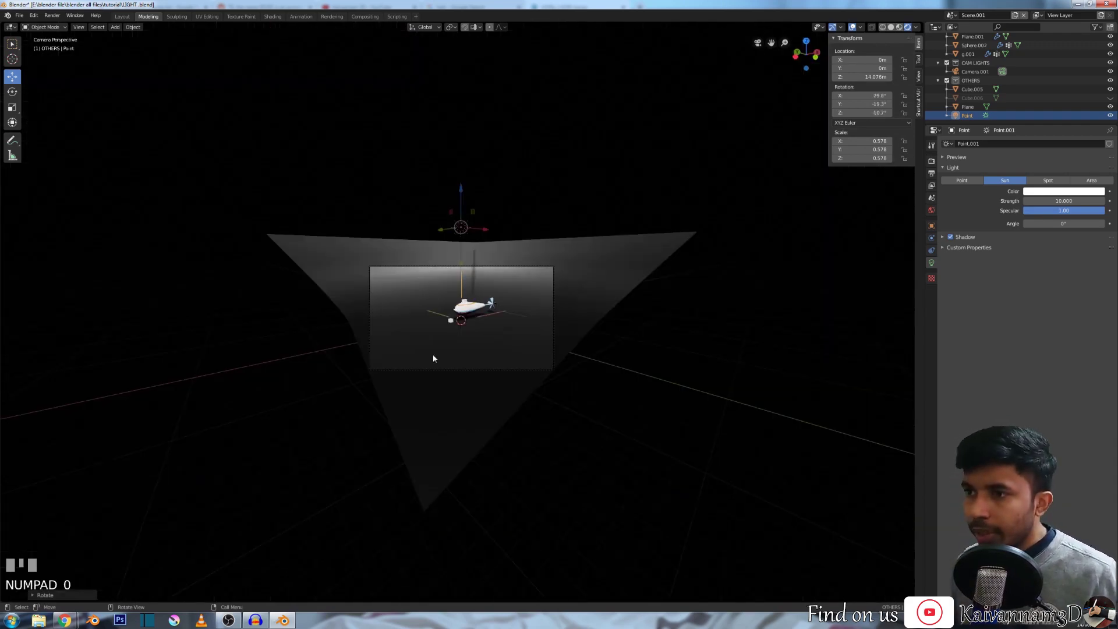
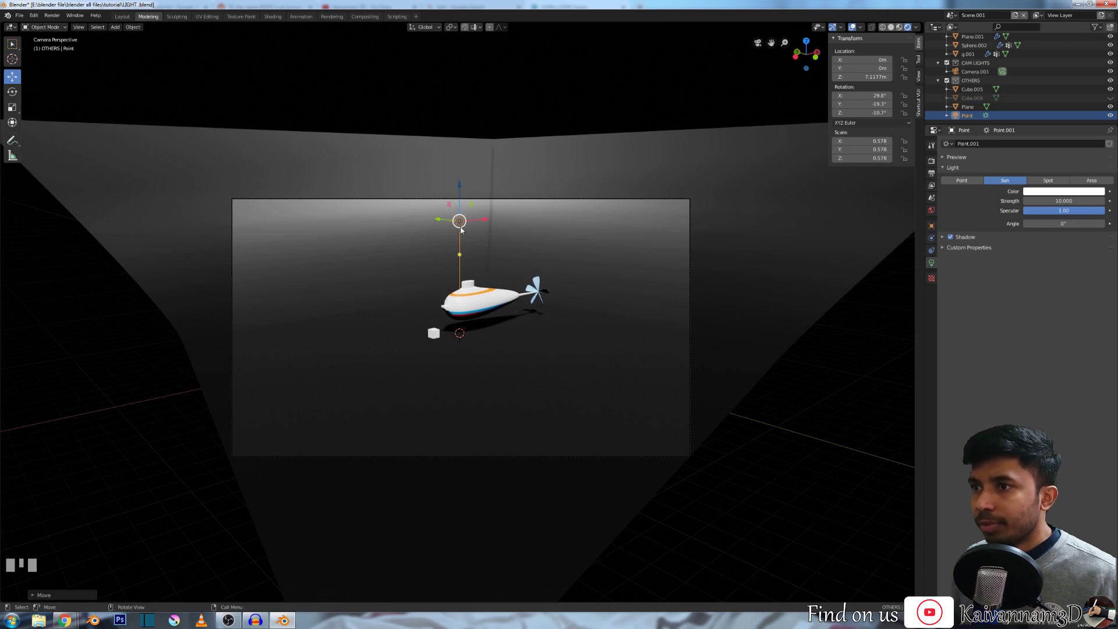
{"action": "left_click", "coordinate": [463, 183]}
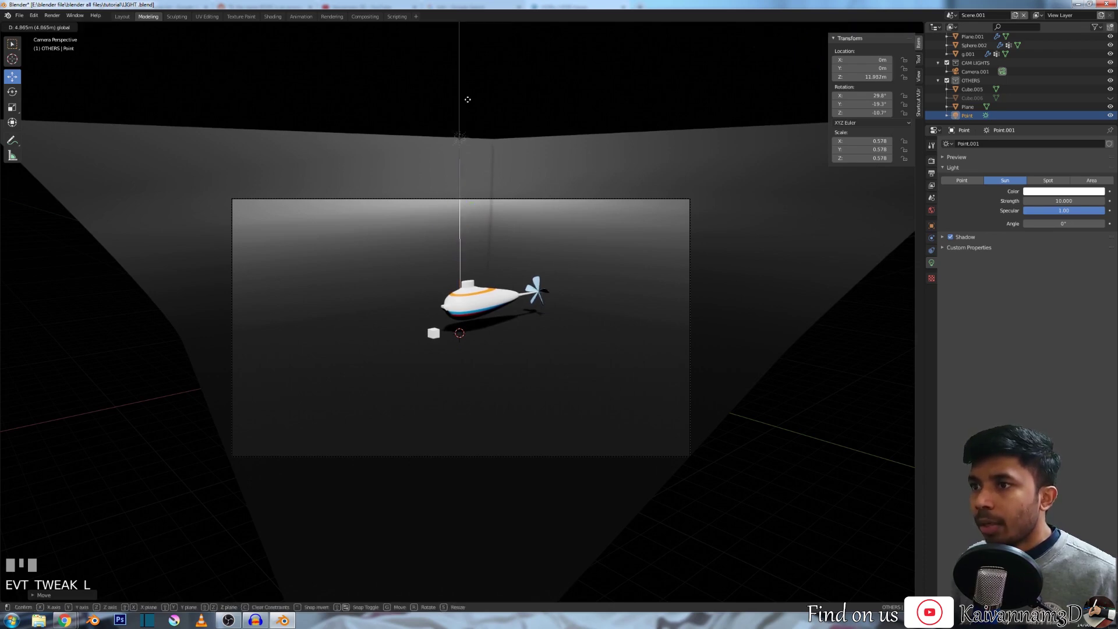
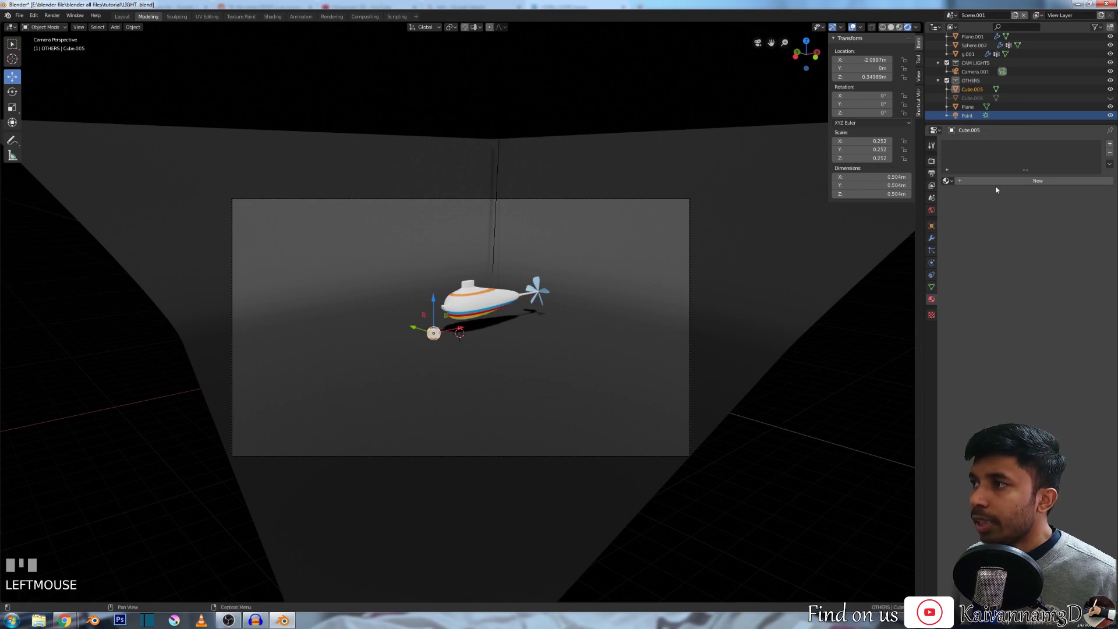
Step: Create a new material for the small cube beside the submarine
{"action": "left_click", "coordinate": [1000, 186]}
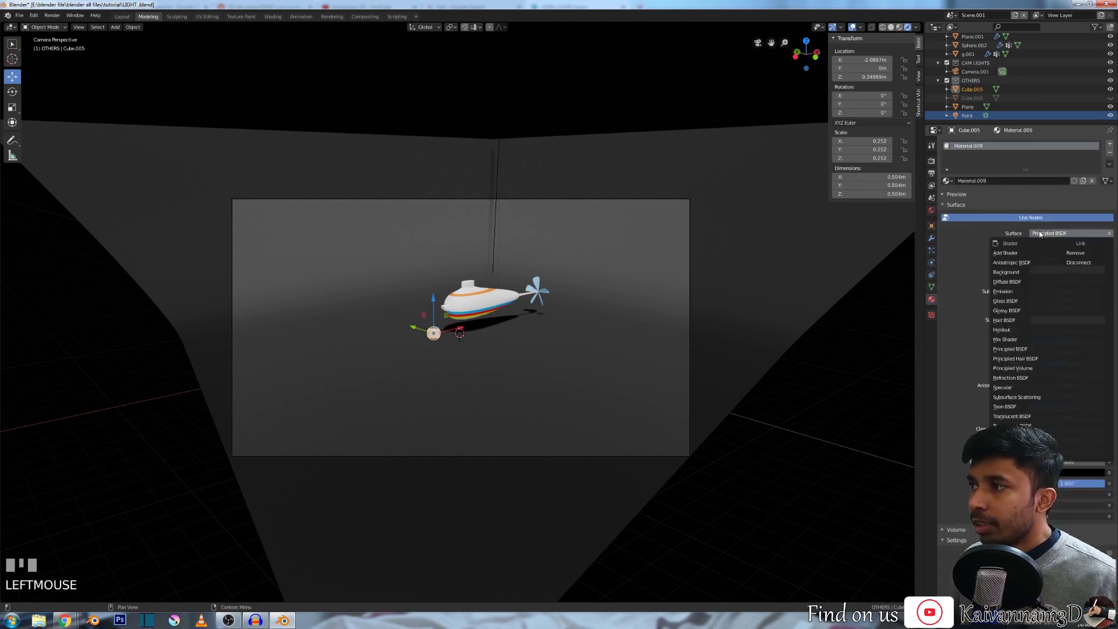
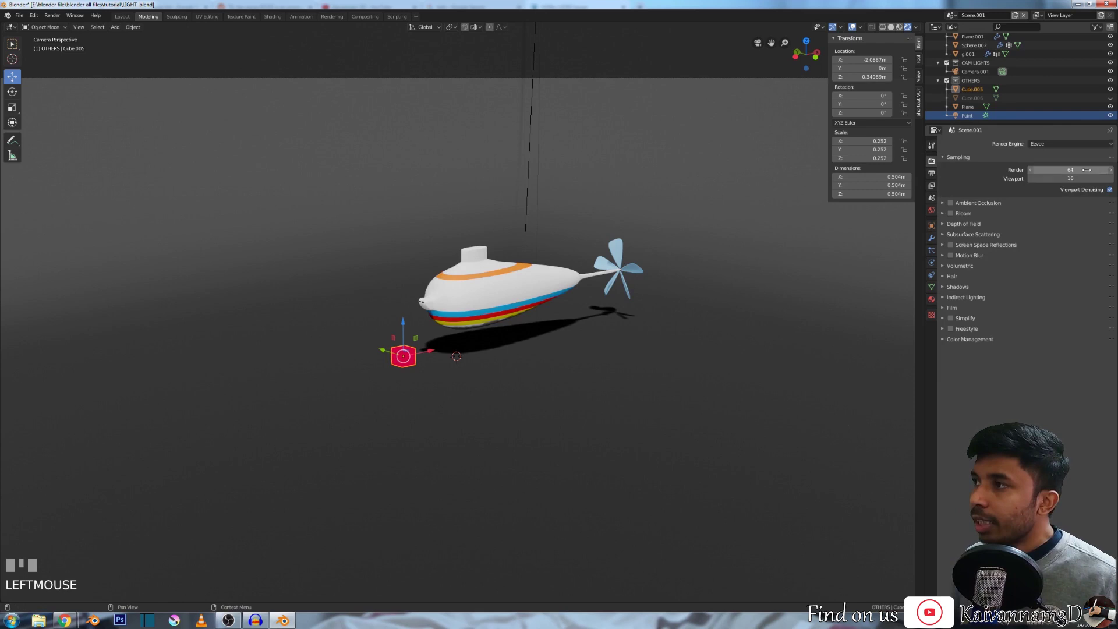
Step: Toggle Eevee ambient occlusion and bloom on, then back off, for the glowing cube
{"action": "left_click", "coordinate": [952, 215]}
{"action": "left_click", "coordinate": [954, 204]}
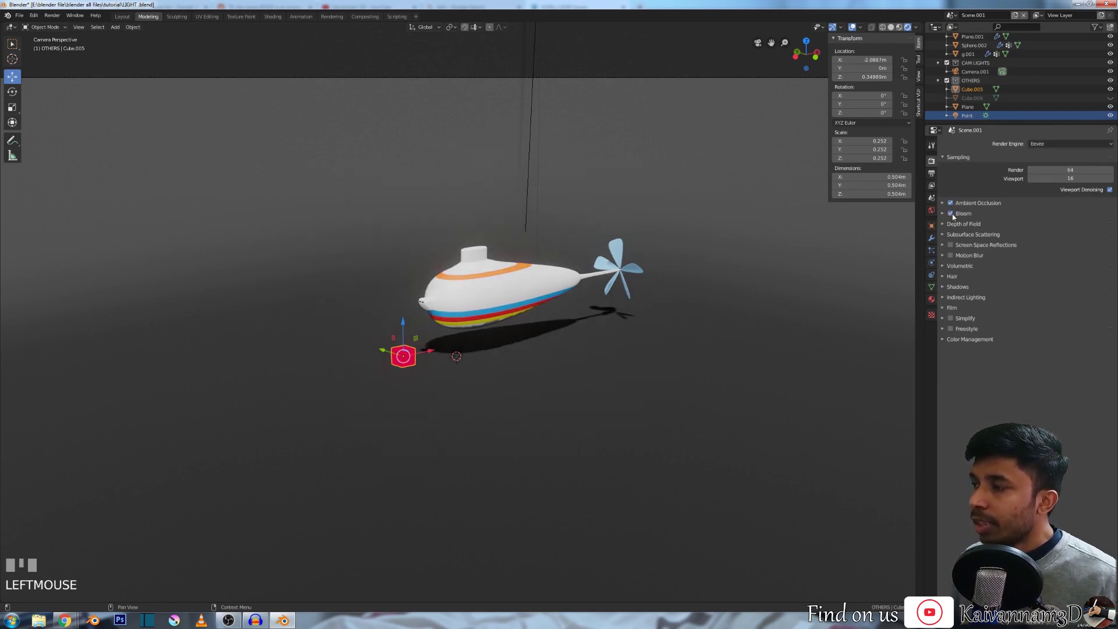
{"action": "left_click", "coordinate": [956, 216]}
{"action": "left_click", "coordinate": [956, 206]}
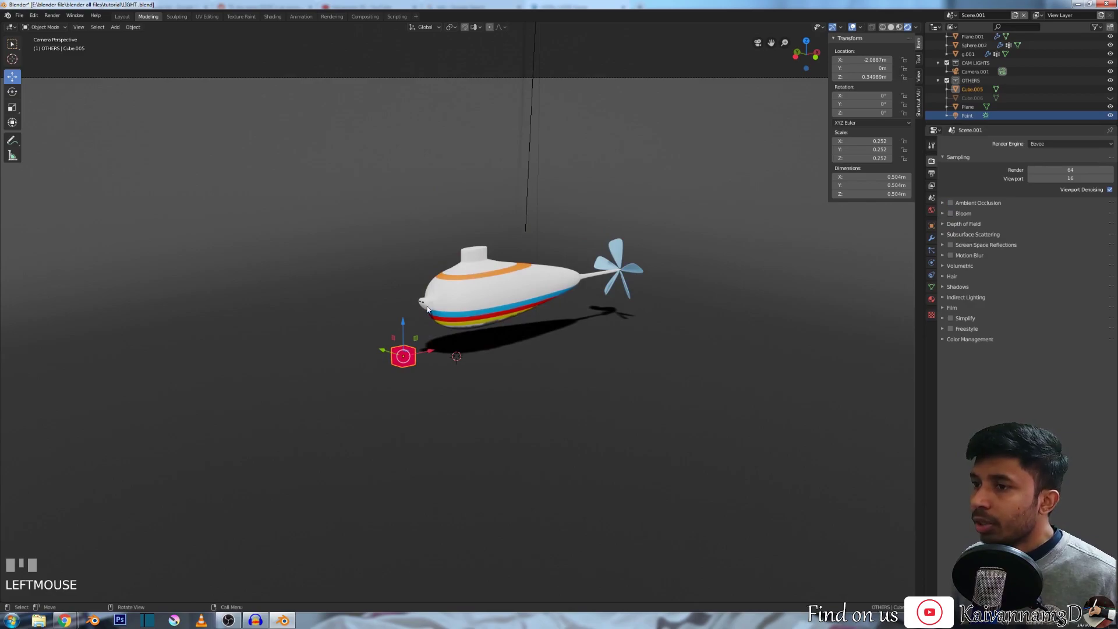
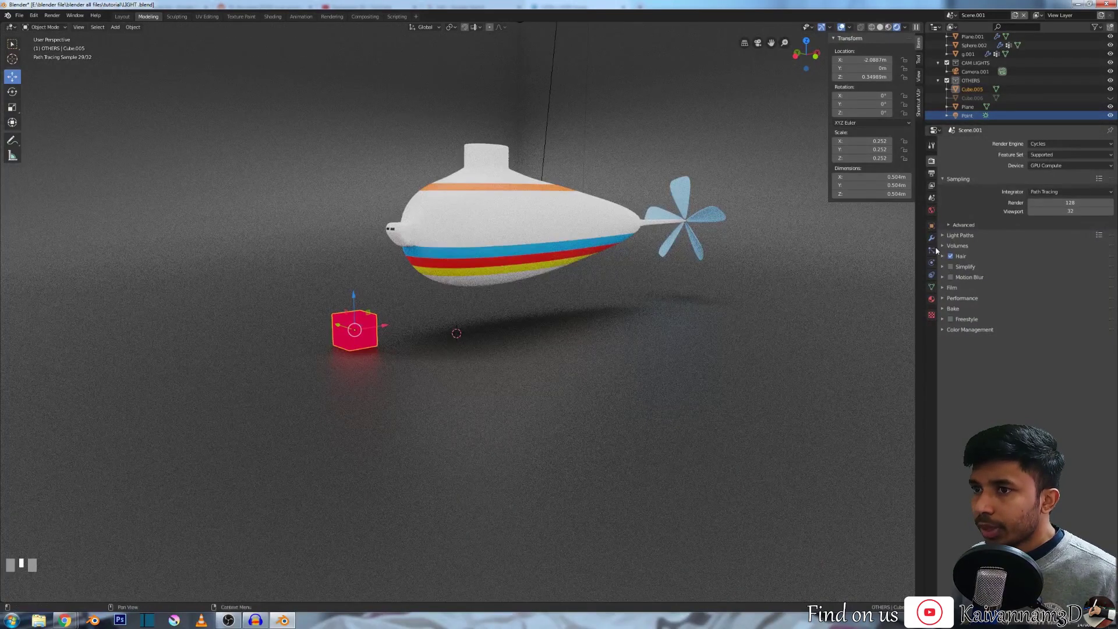
Step: Orbit the viewport to inspect the glowing cube in the Cycles GPU preview
{"action": "left_click", "coordinate": [374, 344]}
{"action": "middle_click", "coordinate": [649, 304]}
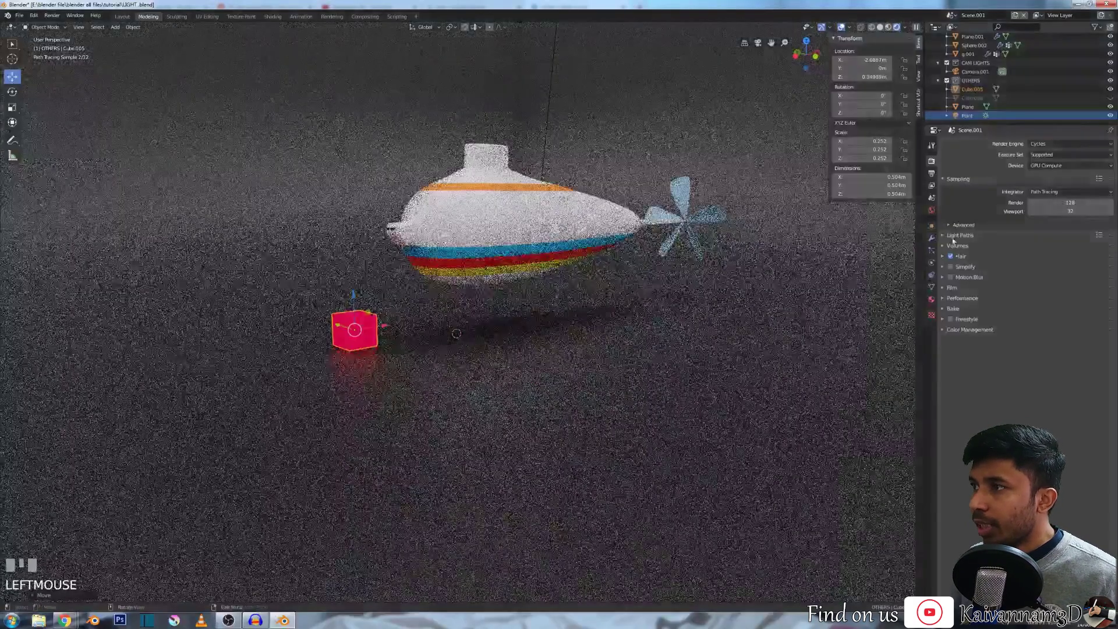
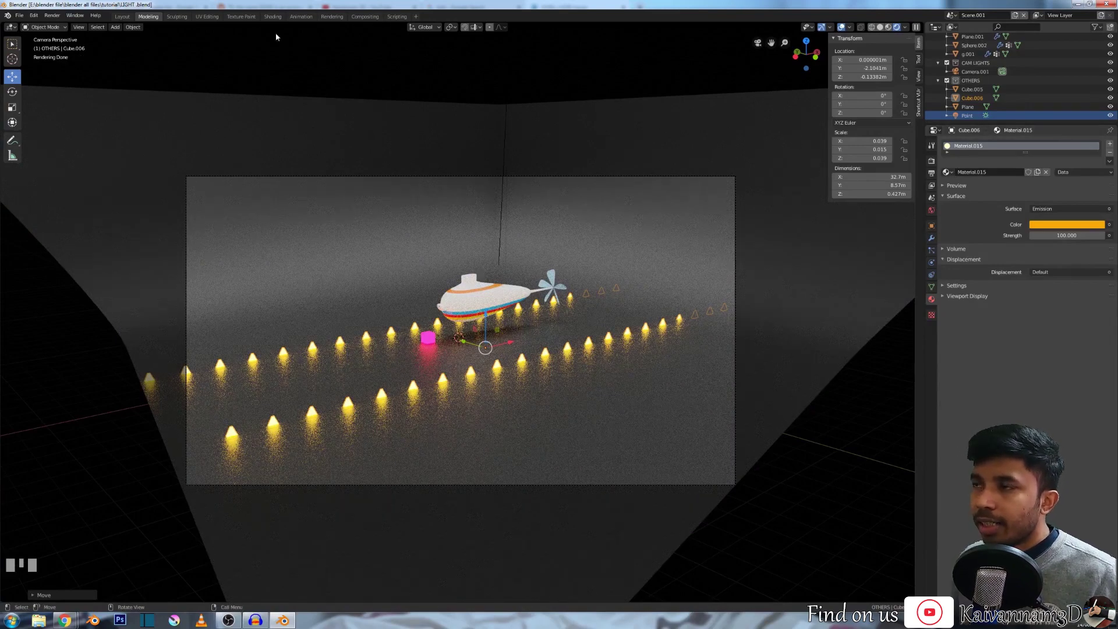
Step: Render a full Cycles frame of the submarine and cones, then dismiss the render window
{"action": "left_click_drag", "start_coordinate": [937, 167], "coordinate": [873, 46]}
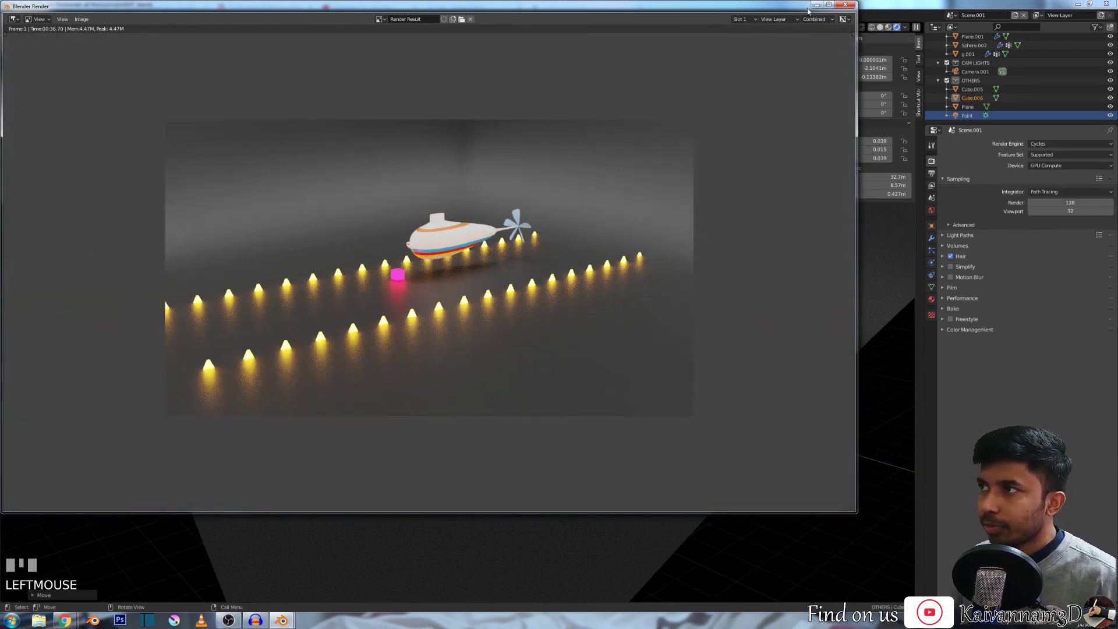
{"action": "left_click_drag", "start_coordinate": [841, 7], "coordinate": [976, 119]}
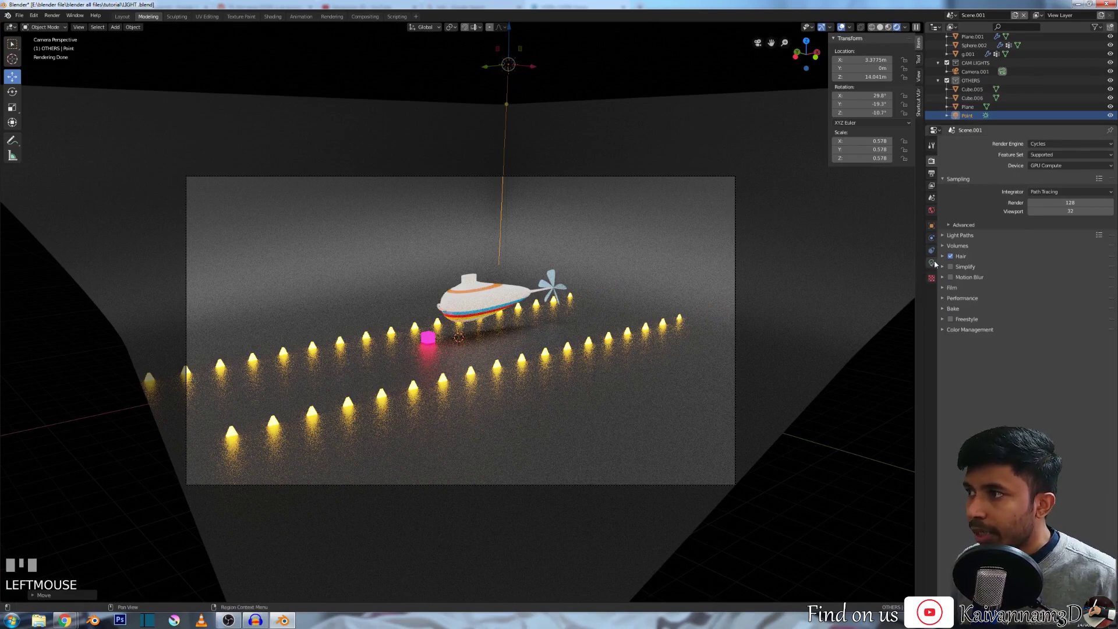
Step: Change the overhead lamp's light type in Object Data Properties
{"action": "left_click_drag", "start_coordinate": [937, 264], "coordinate": [984, 184]}
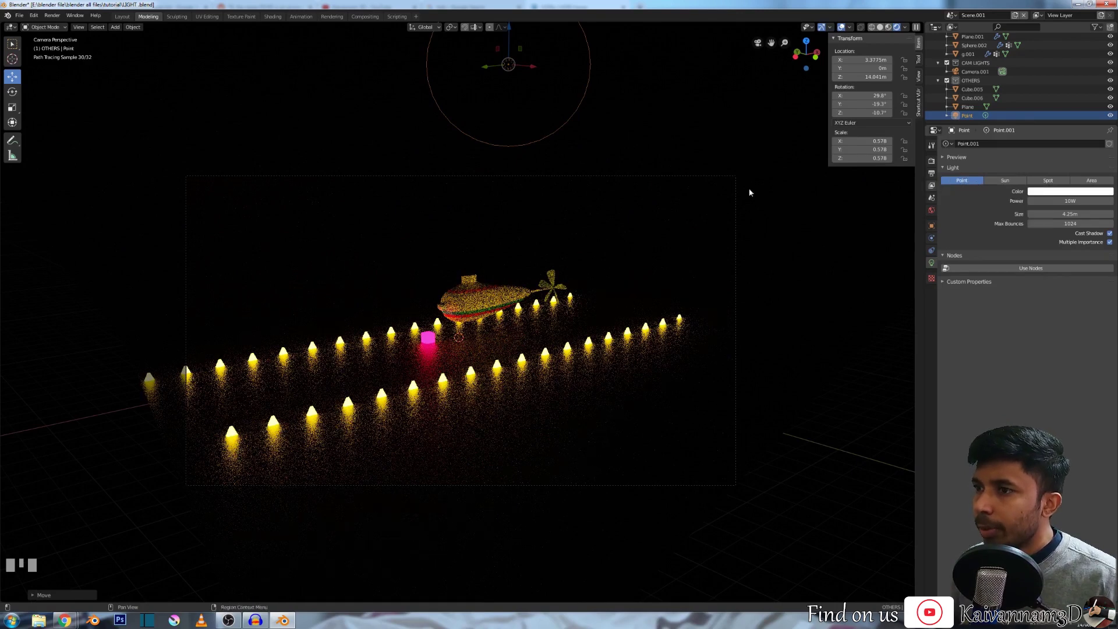
{"action": "left_click", "coordinate": [960, 181]}
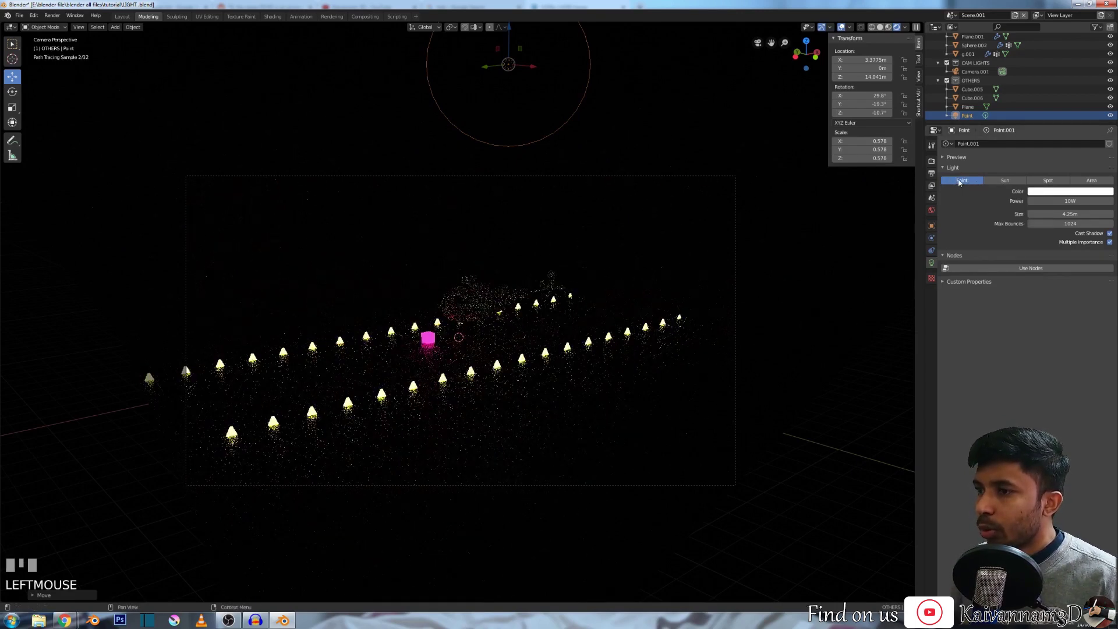
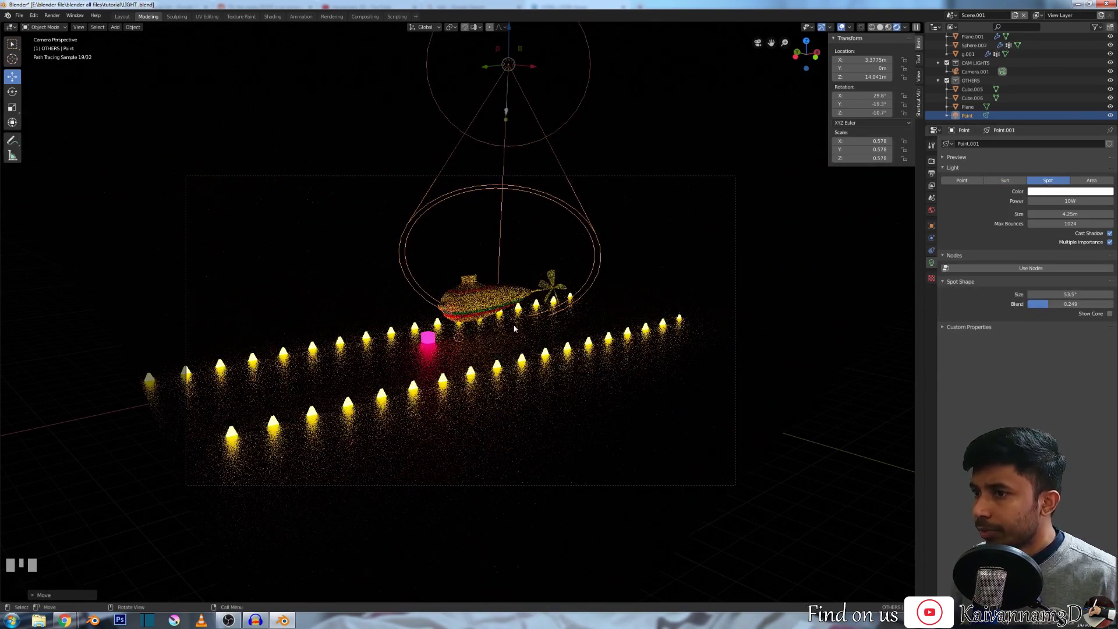
Step: Scroll the light properties to adjust the lamp's type, power and height
{"action": "scroll", "scroll_direction": "up", "scroll_amount": 3}
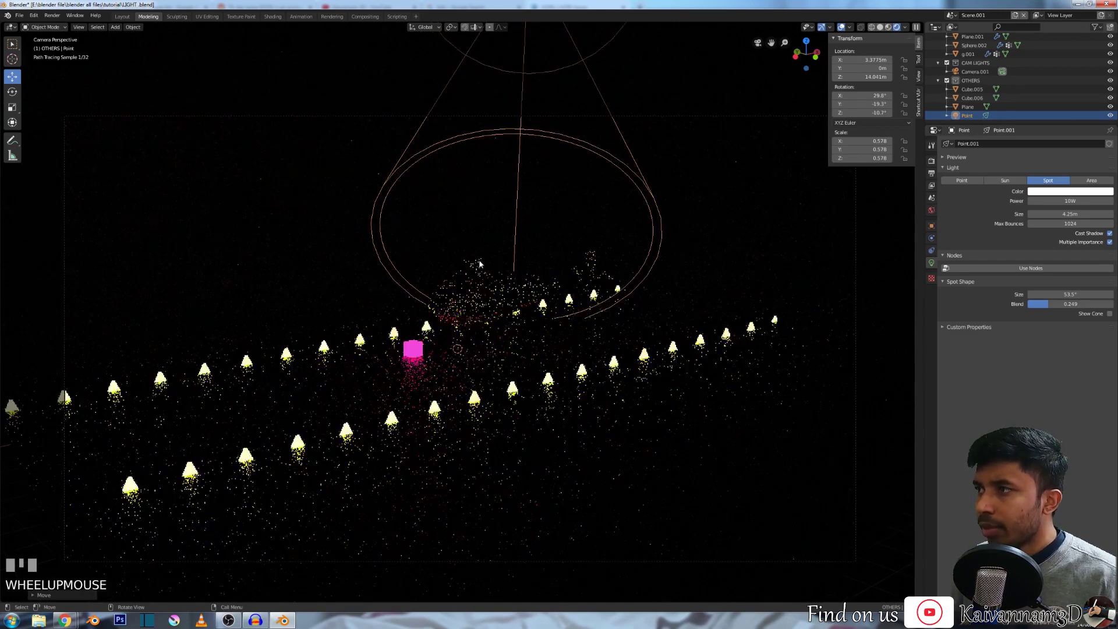
{"action": "scroll", "scroll_direction": "down", "scroll_amount": 3}
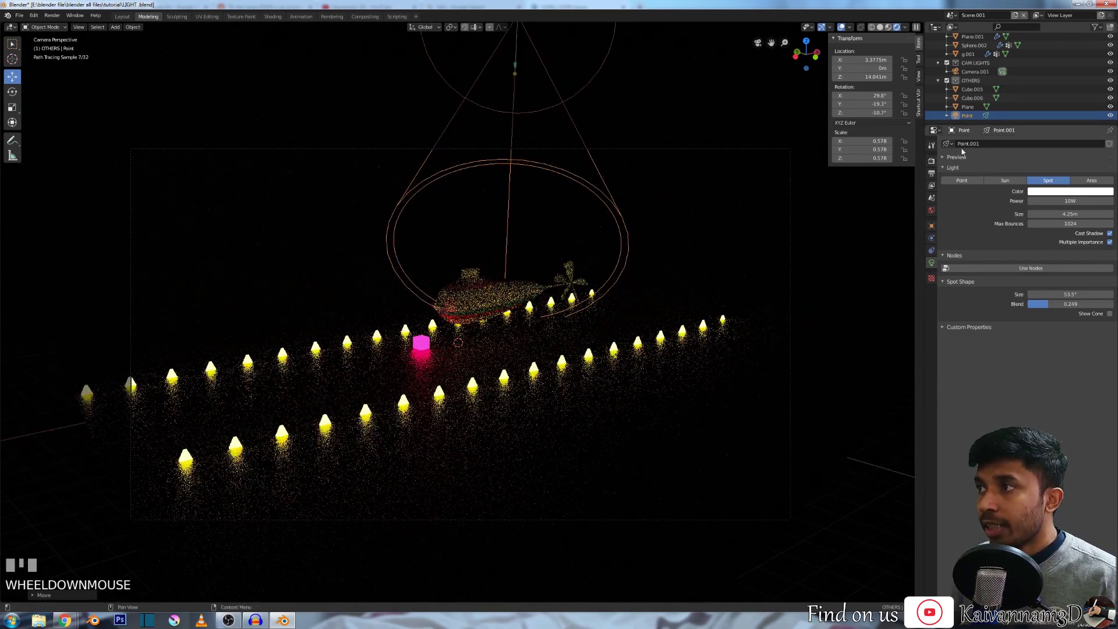
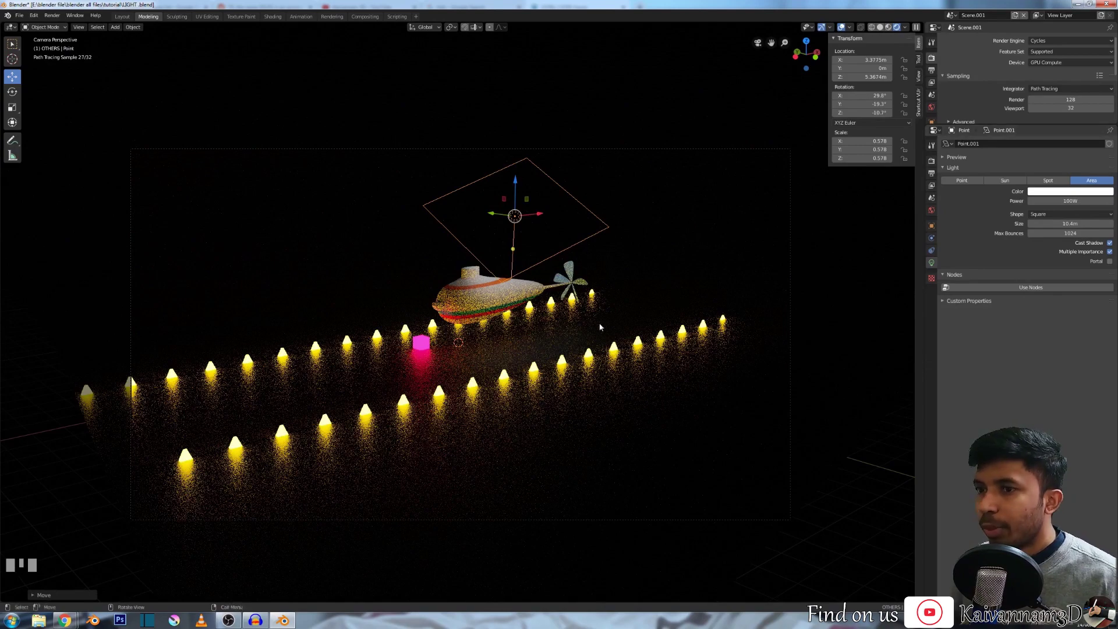
Step: Load the neon spaceship project and bring up its World background node setup
{"action": "scroll", "scroll_direction": "up", "scroll_amount": 3}
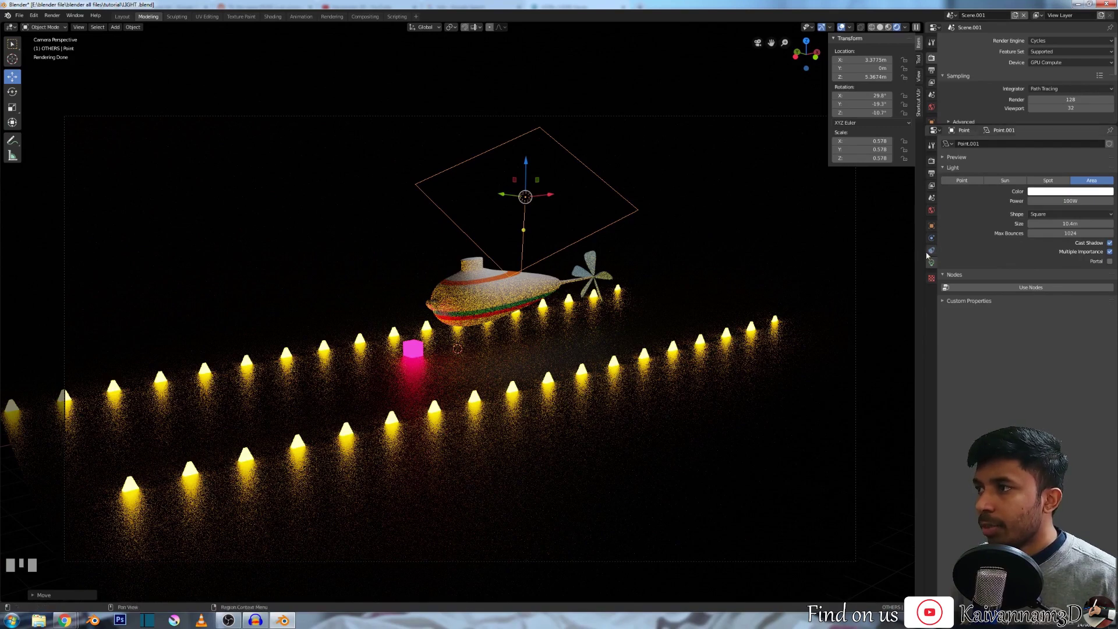
{"action": "left_click_drag", "start_coordinate": [442, 188], "coordinate": [133, 20]}
{"action": "scroll", "scroll_direction": "up", "scroll_amount": 3}
{"action": "scroll", "scroll_direction": "down", "scroll_amount": 3}
{"action": "scroll", "scroll_direction": "down", "scroll_amount": 3}
{"action": "left_click", "coordinate": [133, 19]}
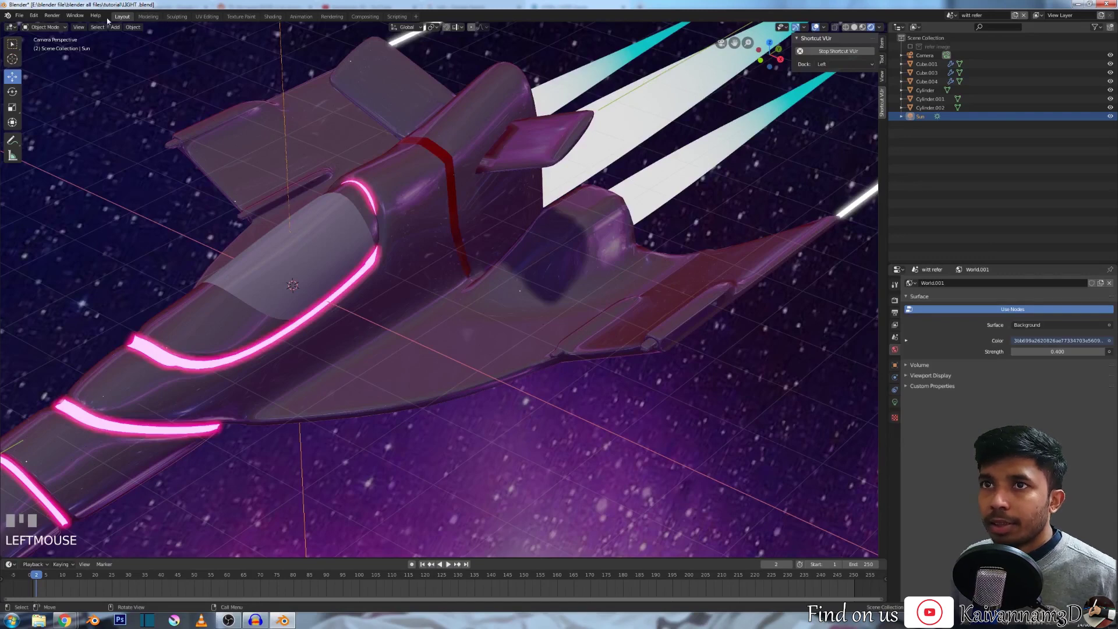
{"action": "left_click", "coordinate": [149, 19]}
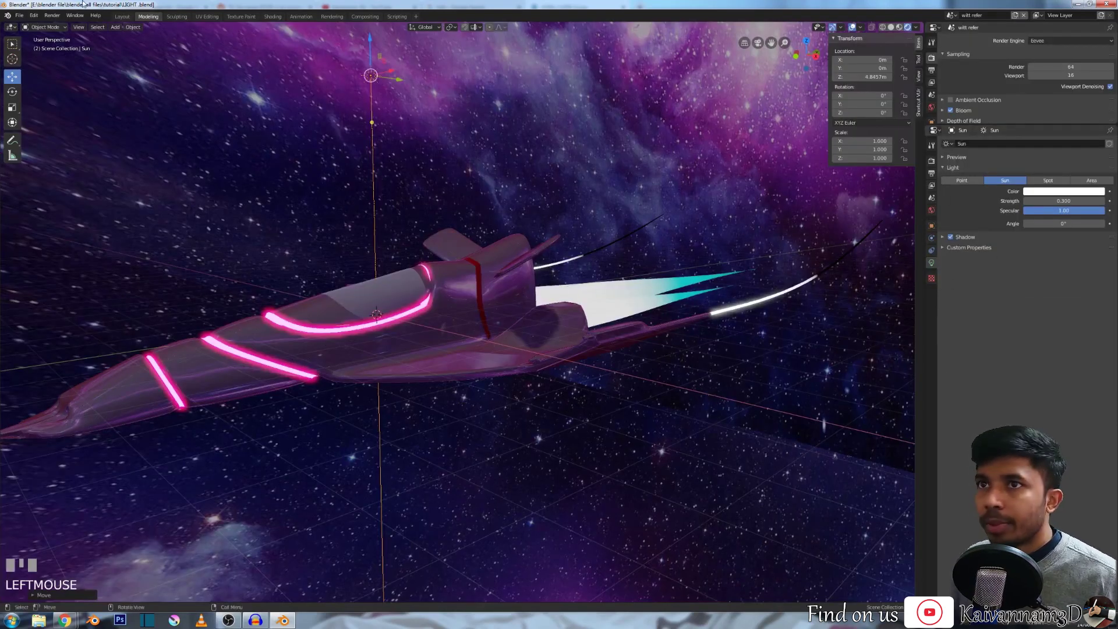